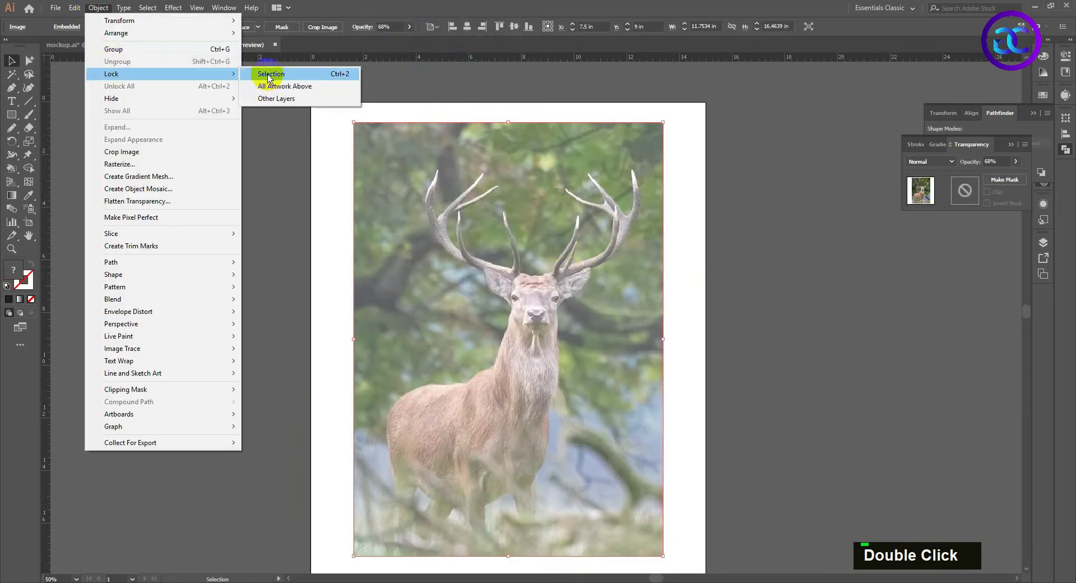
# Lock the deer photo, zoom into the antlers and place the first Pen anchors at the tine base
pyautogui.doubleClick(507, 271)
pyautogui.scroll(3)
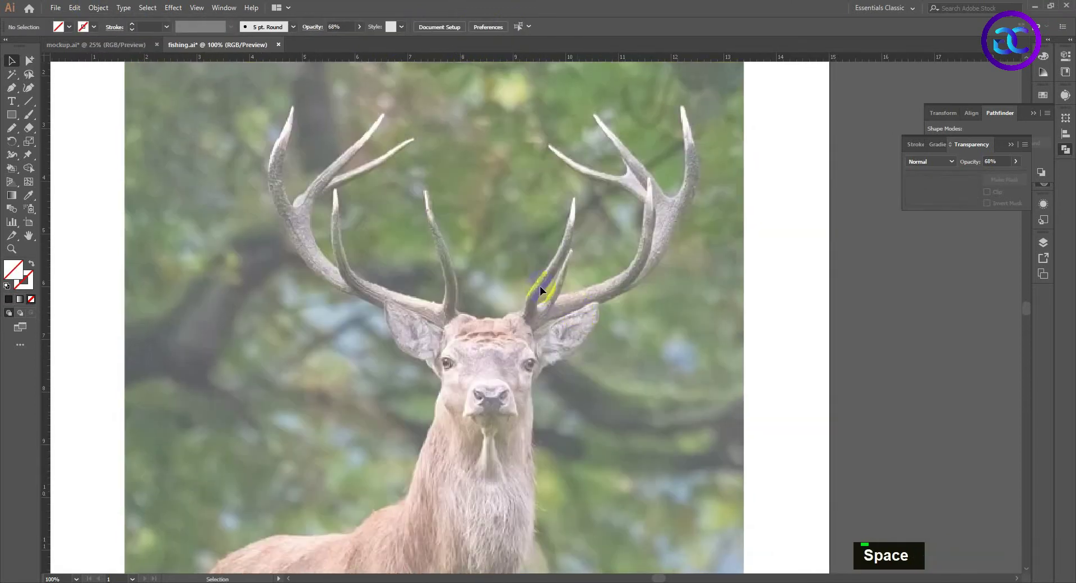
pyautogui.press('space')
pyautogui.scroll(3)
pyautogui.scroll(-3)
pyautogui.press('space')
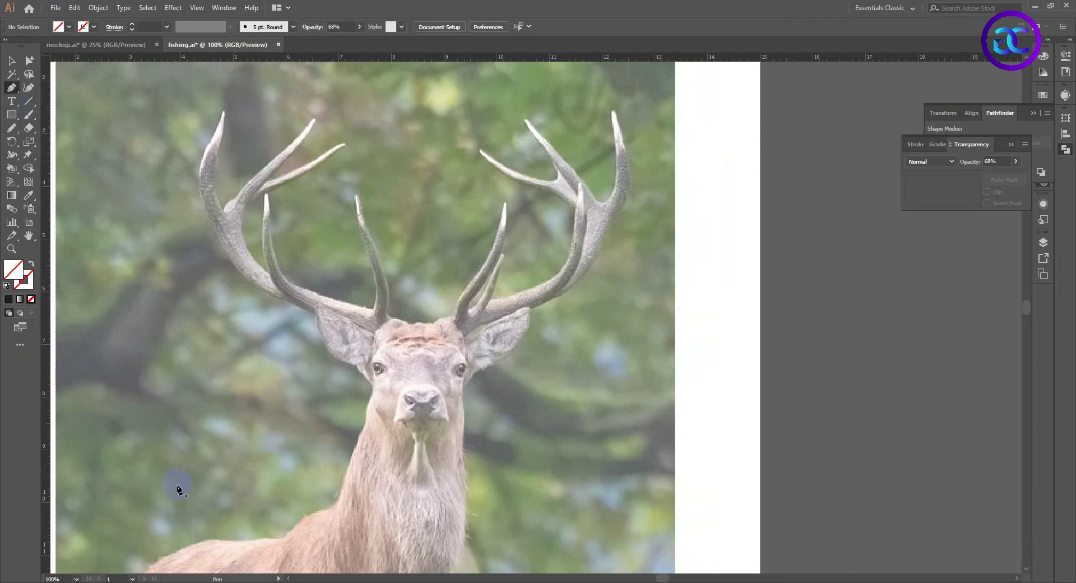
pyautogui.scroll(3)
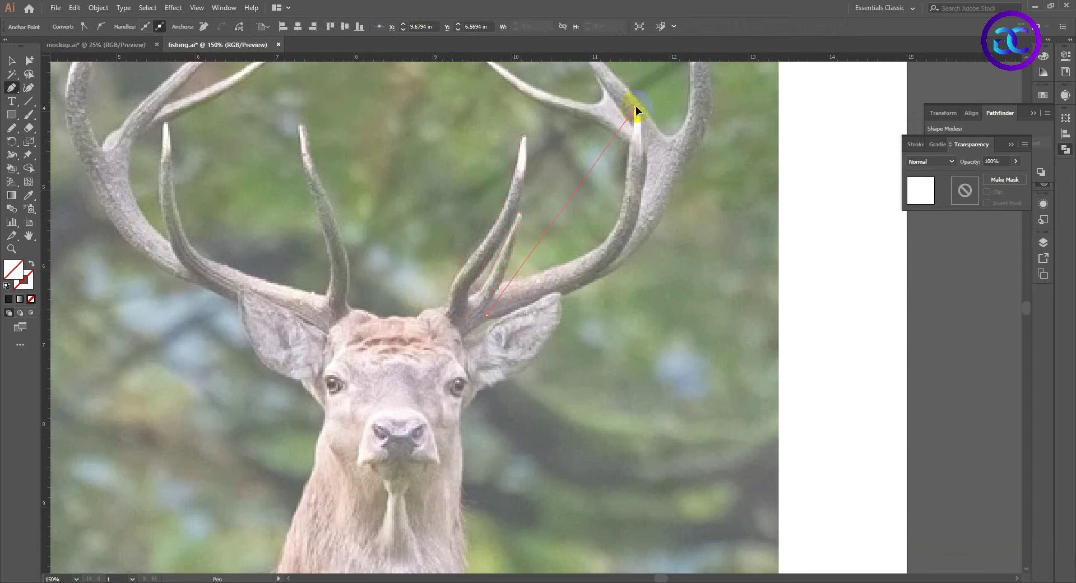
# Anchor the outer beam tip, run the outline down the base and close it at its starting point
pyautogui.click(655, 184)
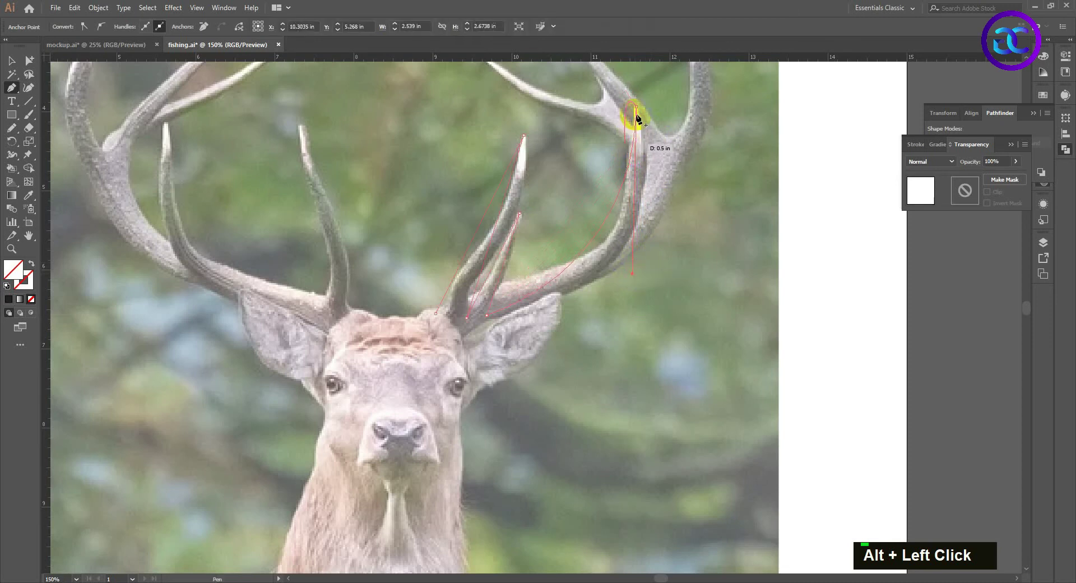
pyautogui.click(638, 111)
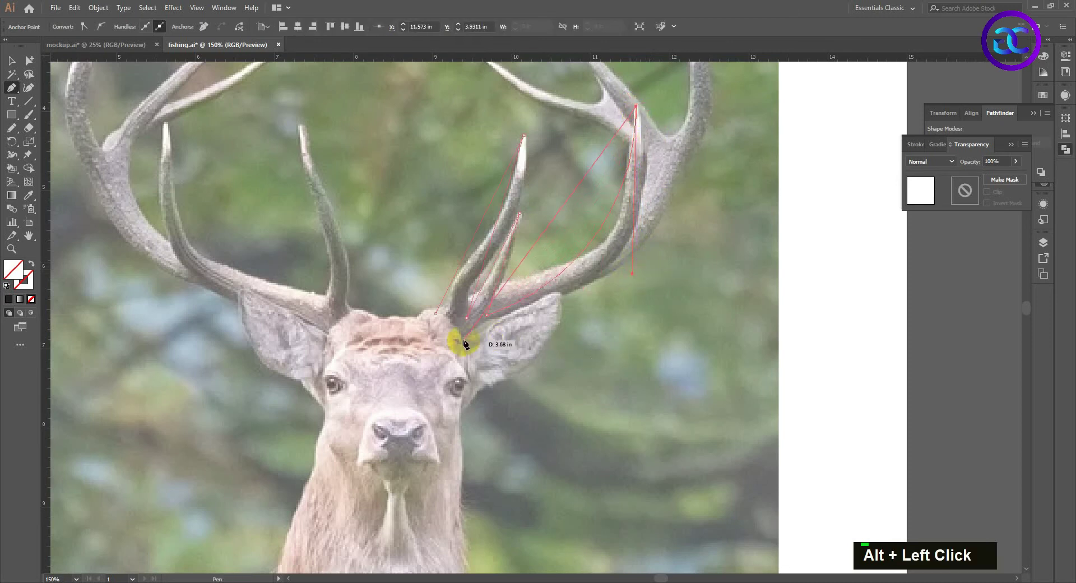
pyautogui.click(584, 324)
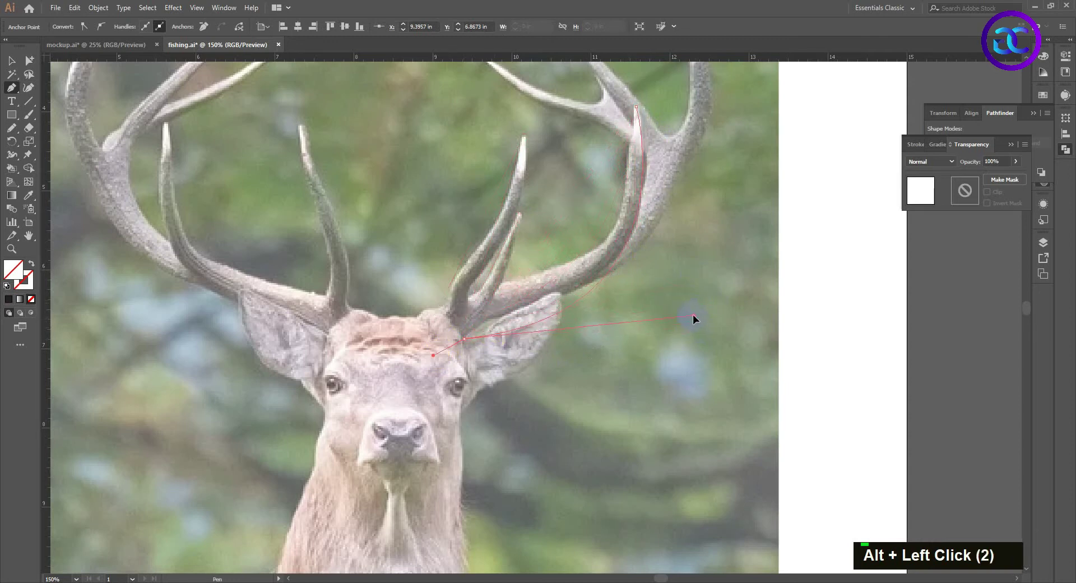
pyautogui.click(467, 343)
# Curve the outline's straight edges with the Curvature tool so they hug the beam's edges
pyautogui.scroll(3)
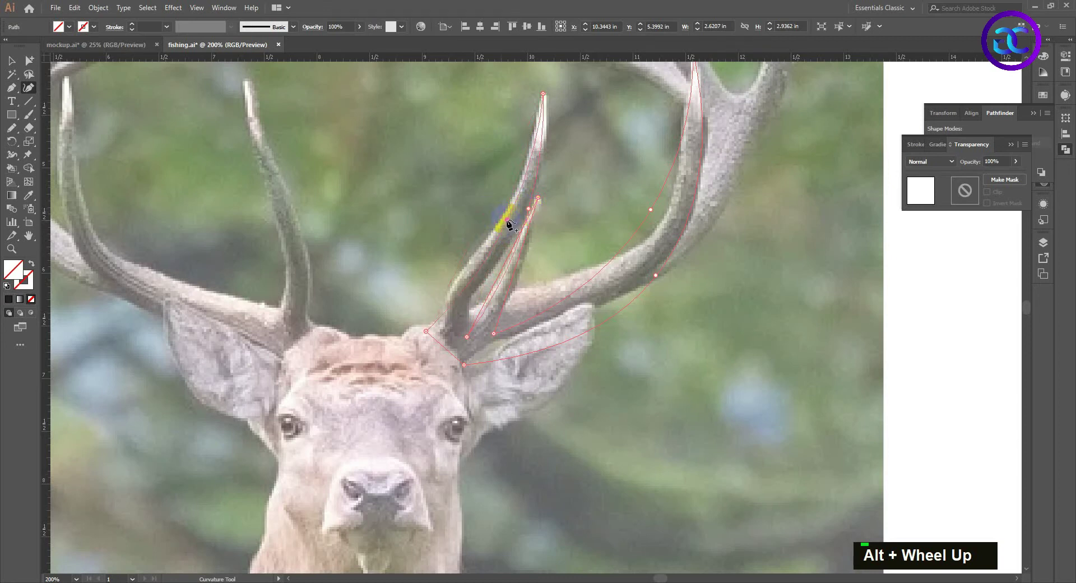
pyautogui.scroll(3)
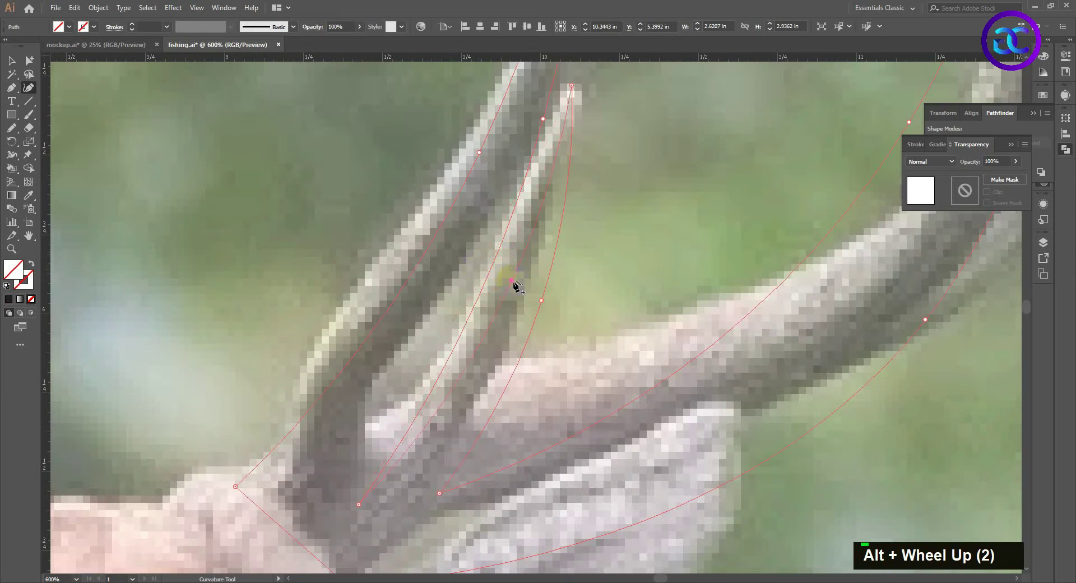
pyautogui.scroll(-3)
pyautogui.scroll(-3)
pyautogui.press('space')
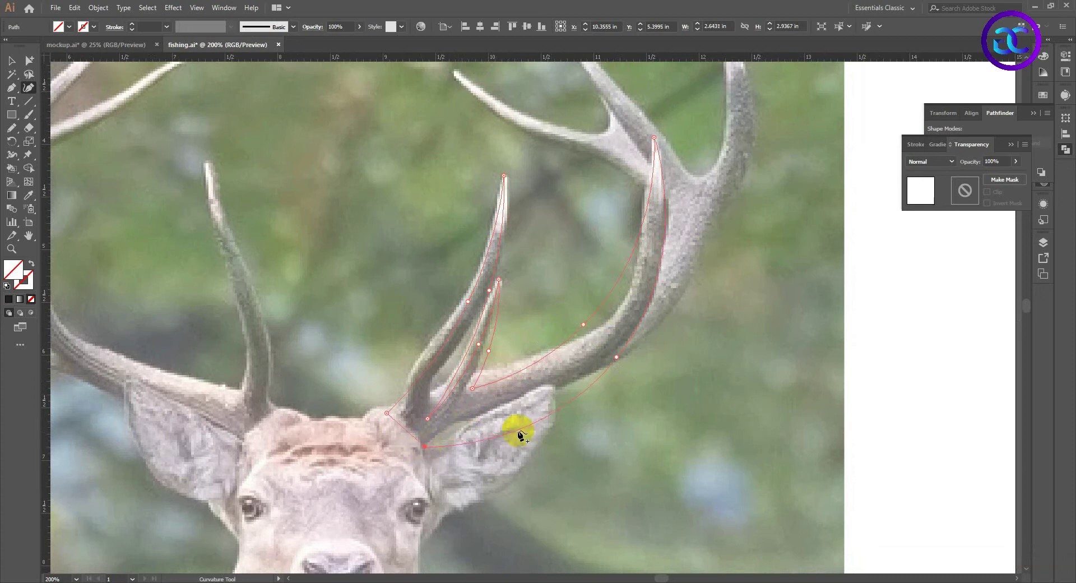
pyautogui.doubleClick(515, 425)
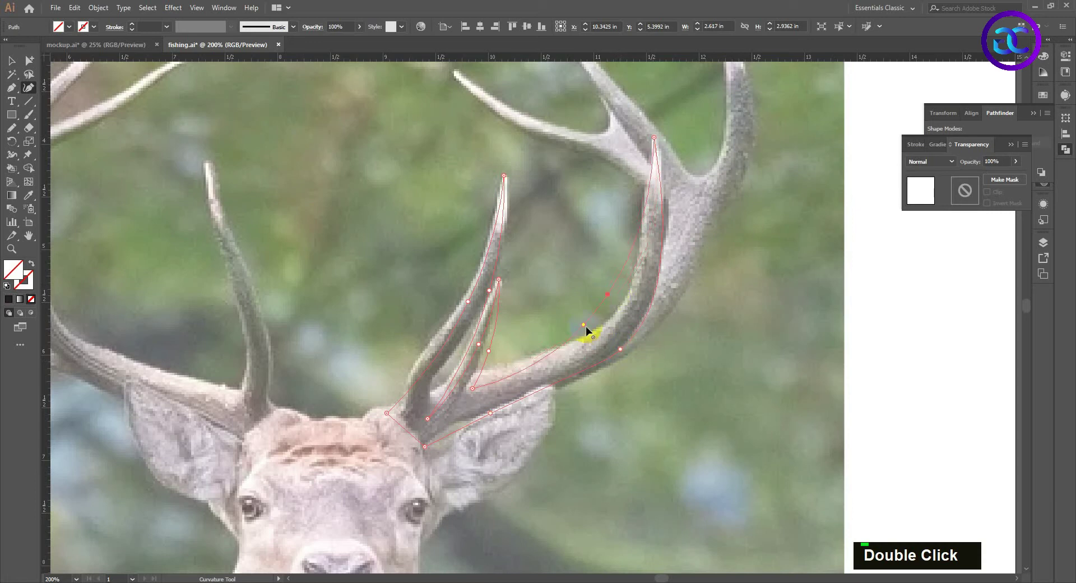
pyautogui.doubleClick(603, 307)
pyautogui.press('ctrl+z')
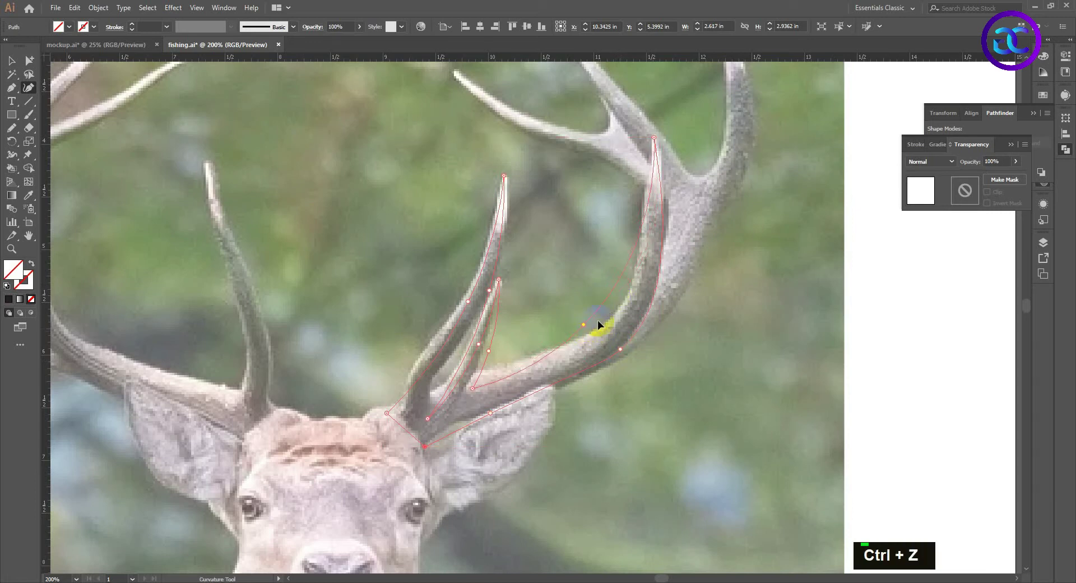
pyautogui.scroll(-3)
pyautogui.scroll(3)
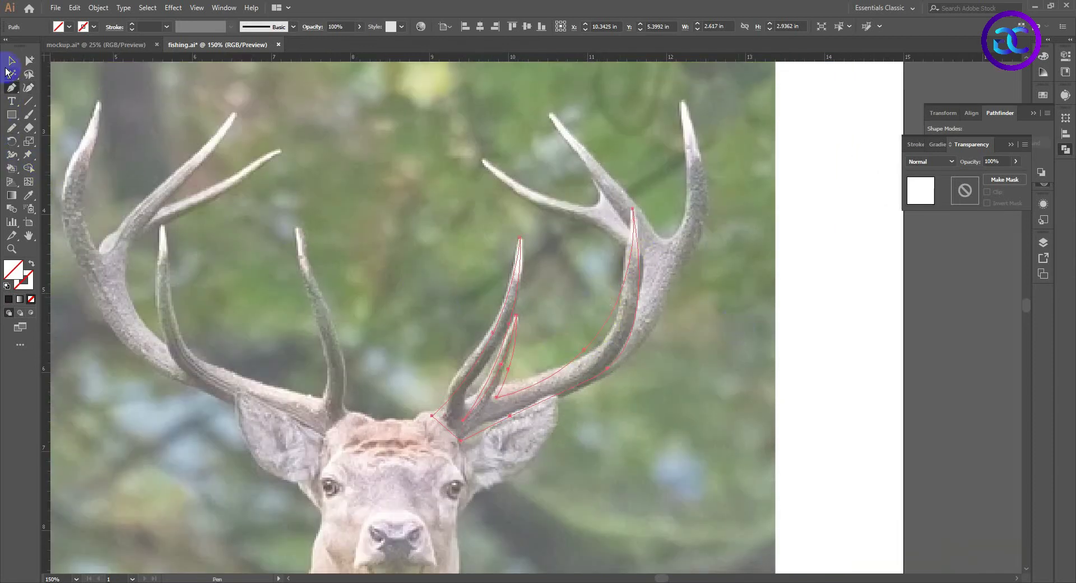
# Start the second shape with a sharp corner at the outer tip and an anchor on the beam near the head
pyautogui.doubleClick(321, 172)
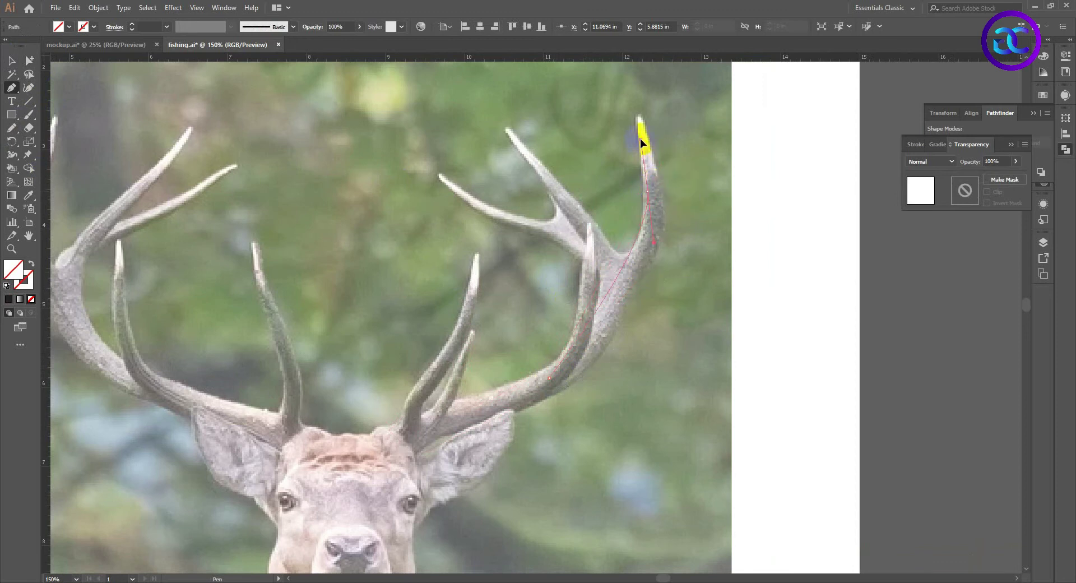
pyautogui.press('ctrl+z')
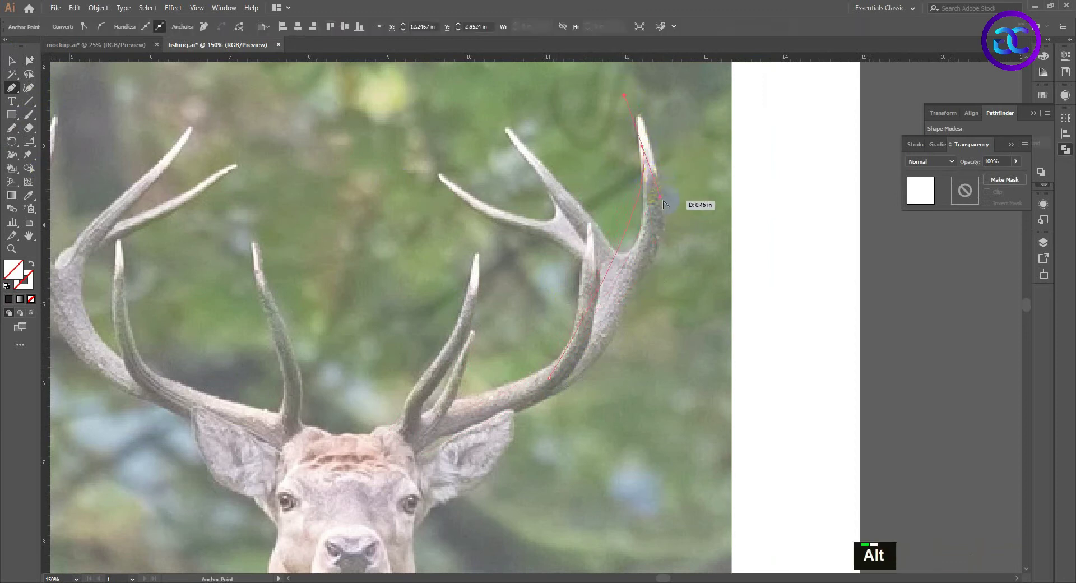
pyautogui.click(667, 216)
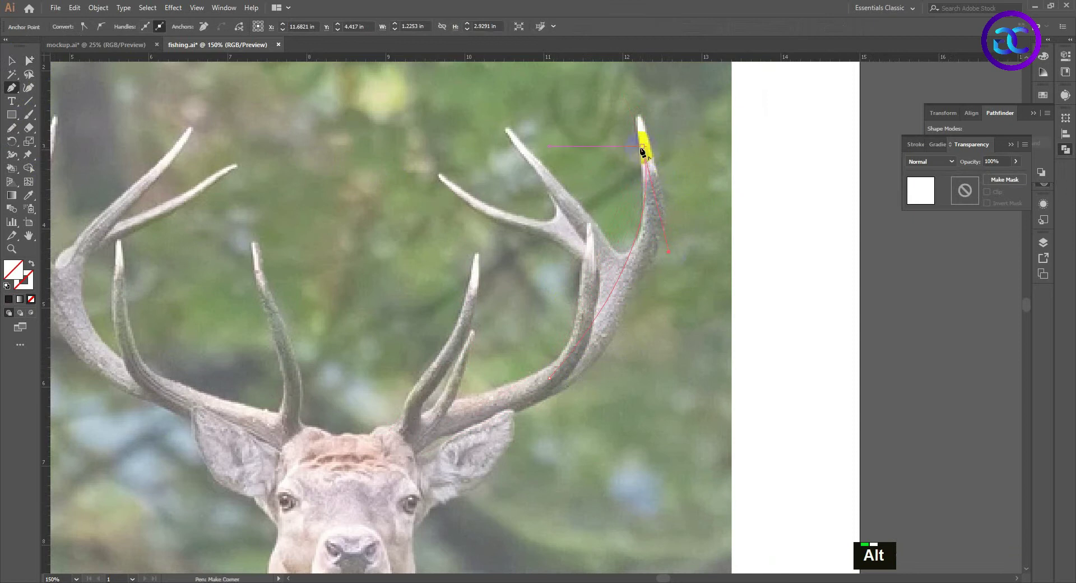
pyautogui.click(646, 150)
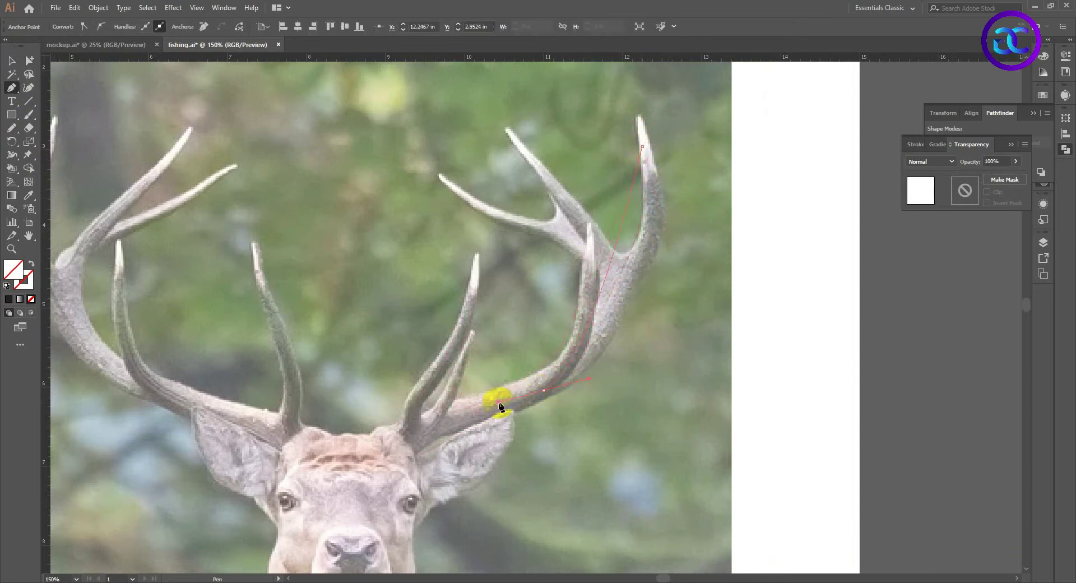
# Curve the path along the beam's lower edge, close the outer tip outline and select the antler shapes
pyautogui.click(636, 369)
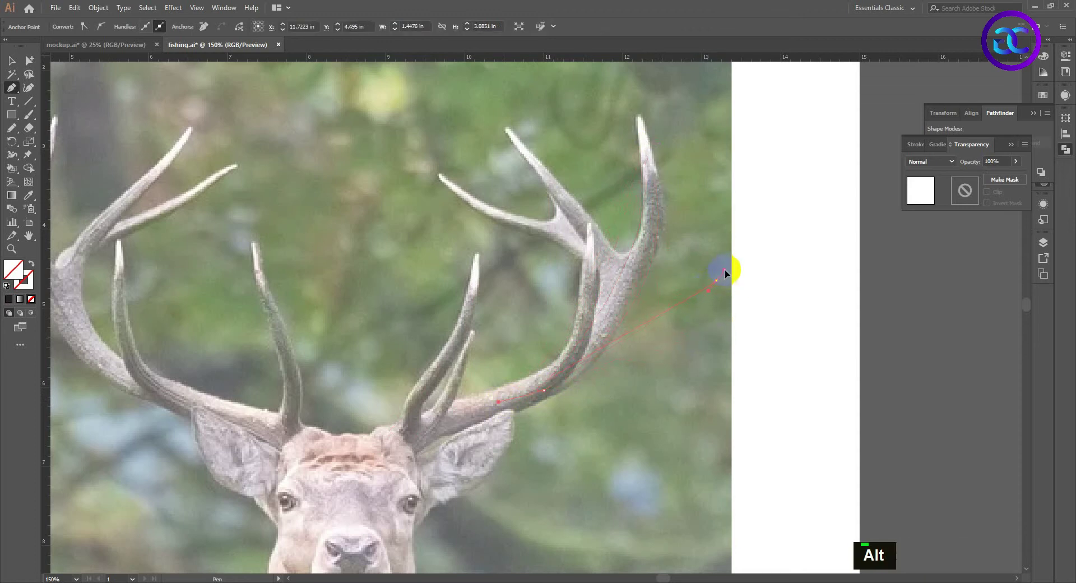
pyautogui.press('ctrl+z')
pyautogui.click(731, 274)
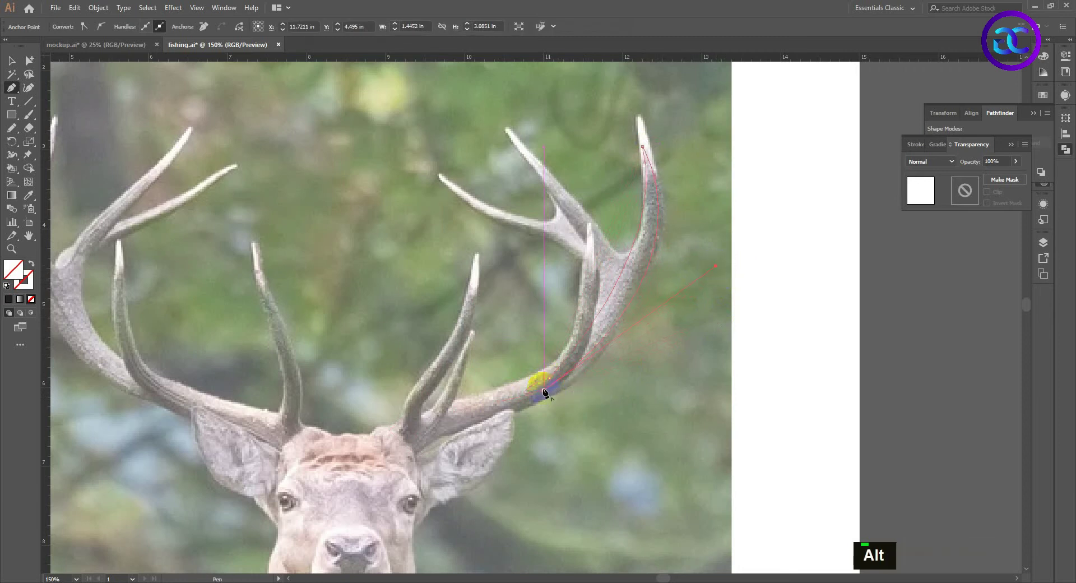
pyautogui.click(548, 392)
pyautogui.doubleClick(694, 400)
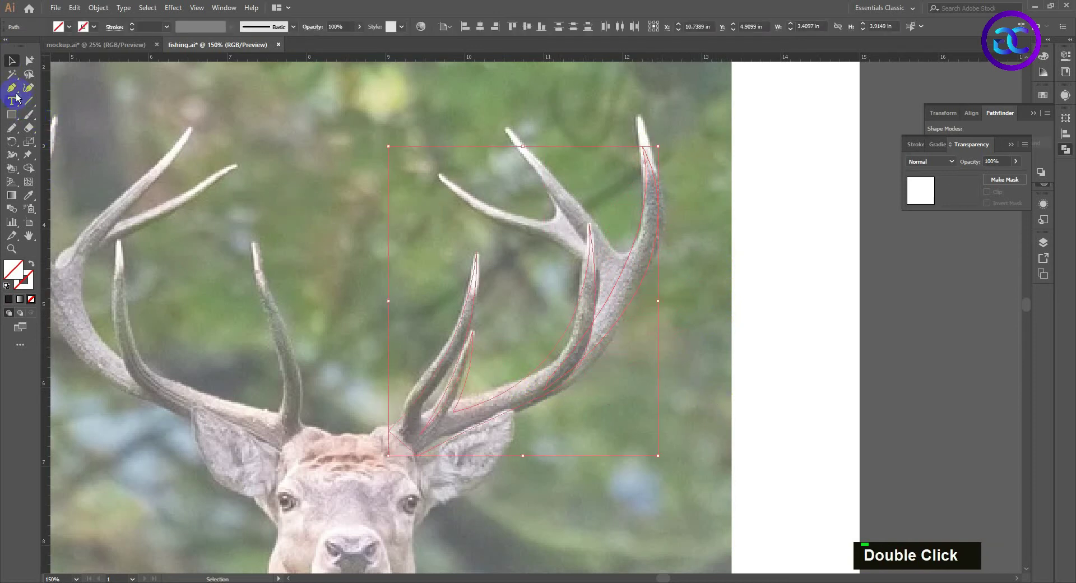
# Fit the outer tip outline to the antler, trace the rear tine and adjust its curve
pyautogui.scroll(3)
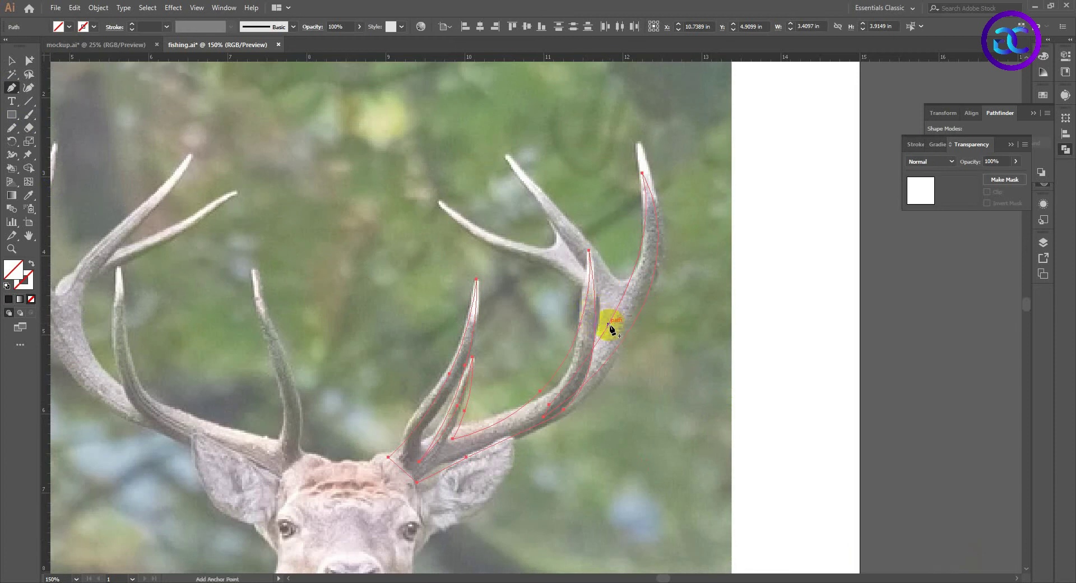
pyautogui.press('ctrl+z')
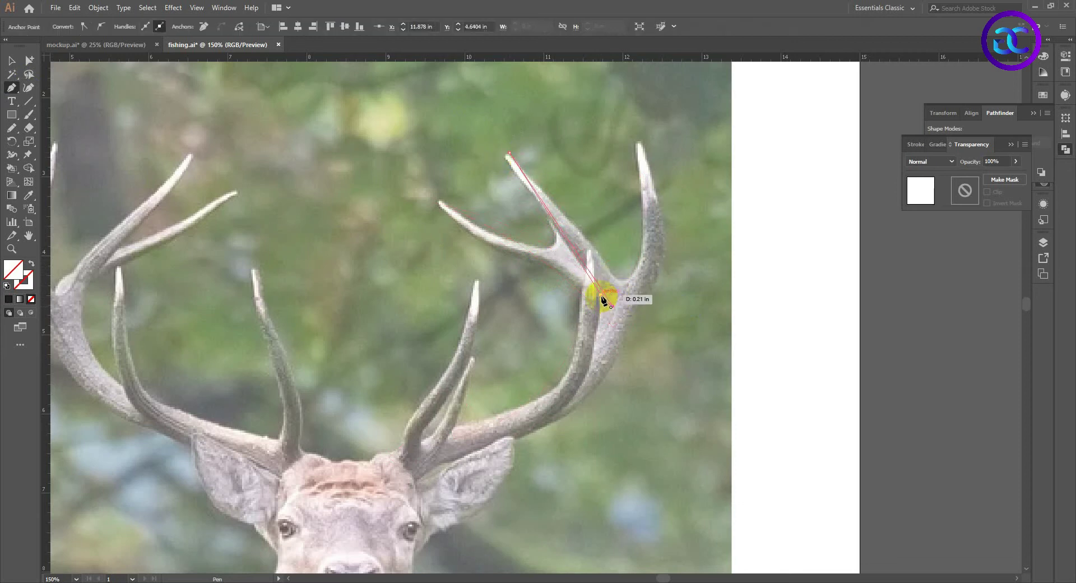
pyautogui.scroll(3)
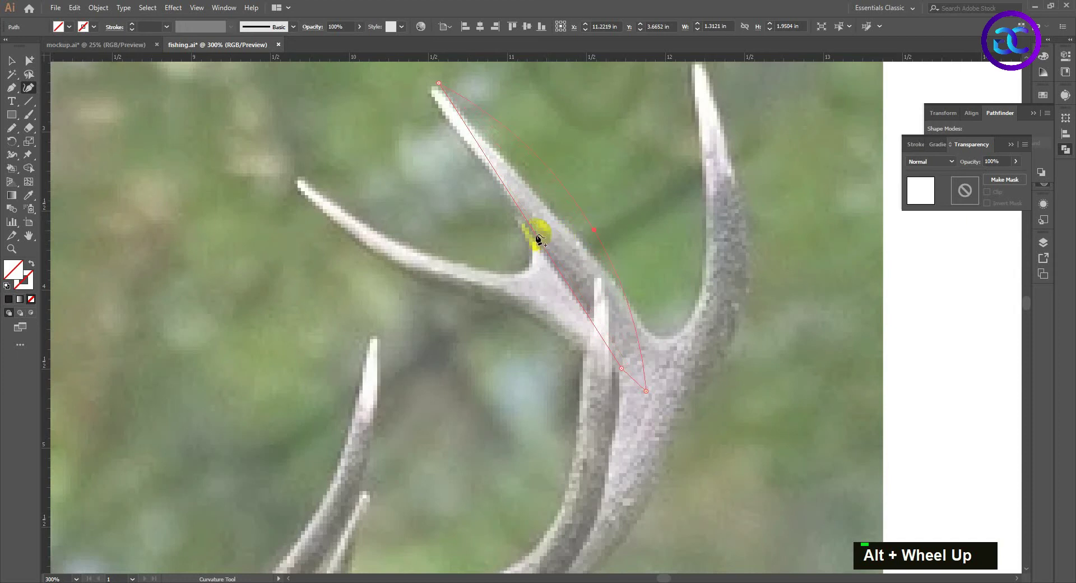
pyautogui.scroll(-3)
pyautogui.doubleClick(378, 187)
# Select all antler paths and copy them off onto the pasteboard
pyautogui.scroll(-3)
pyautogui.press('space')
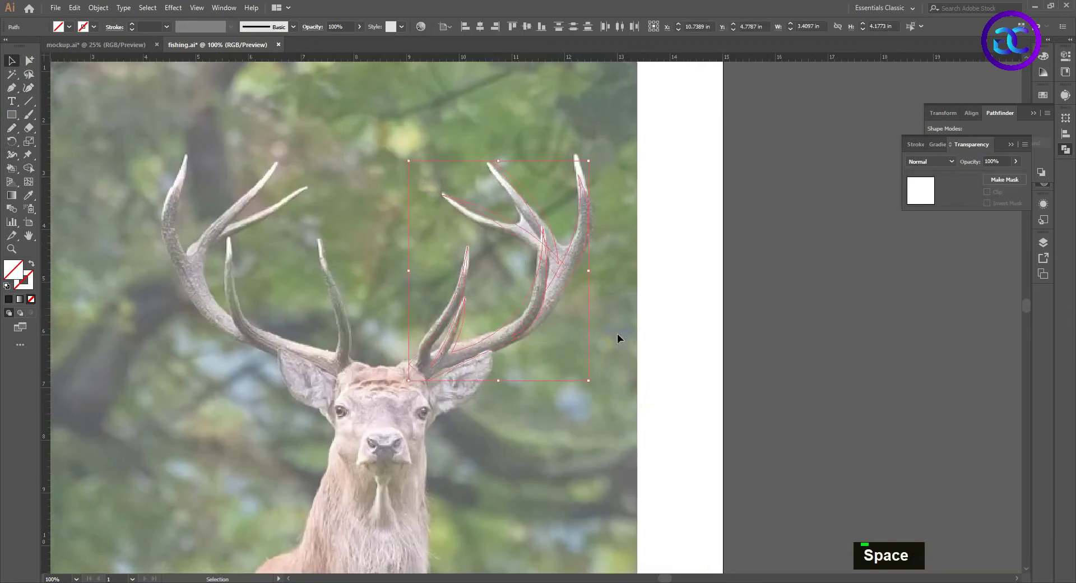
pyautogui.scroll(3)
pyautogui.scroll(-3)
pyautogui.press('space')
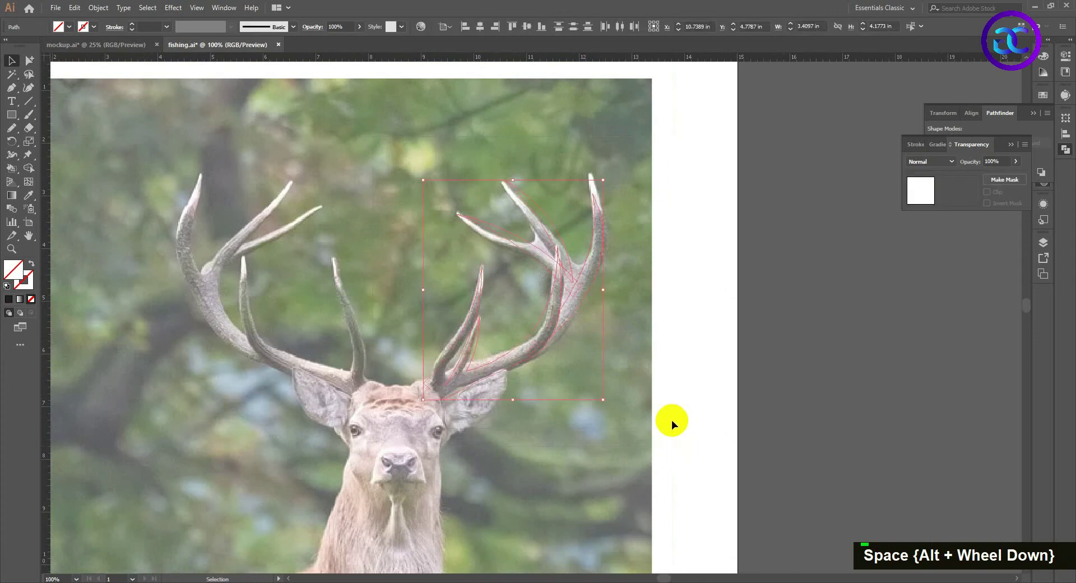
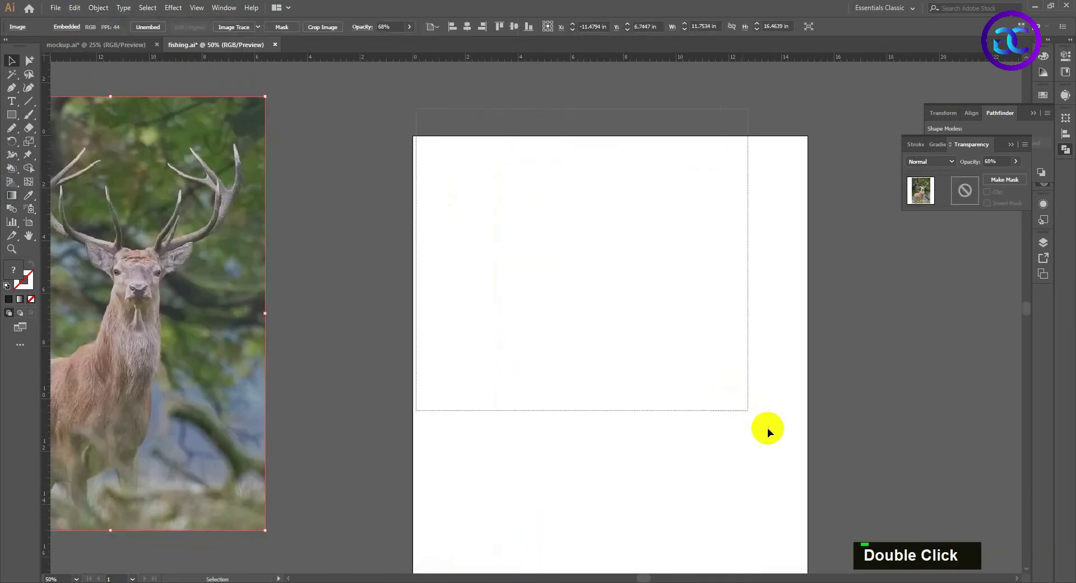
# Move the photo to the pasteboard, place the copied paths on the artboard and group them
pyautogui.scroll(3)
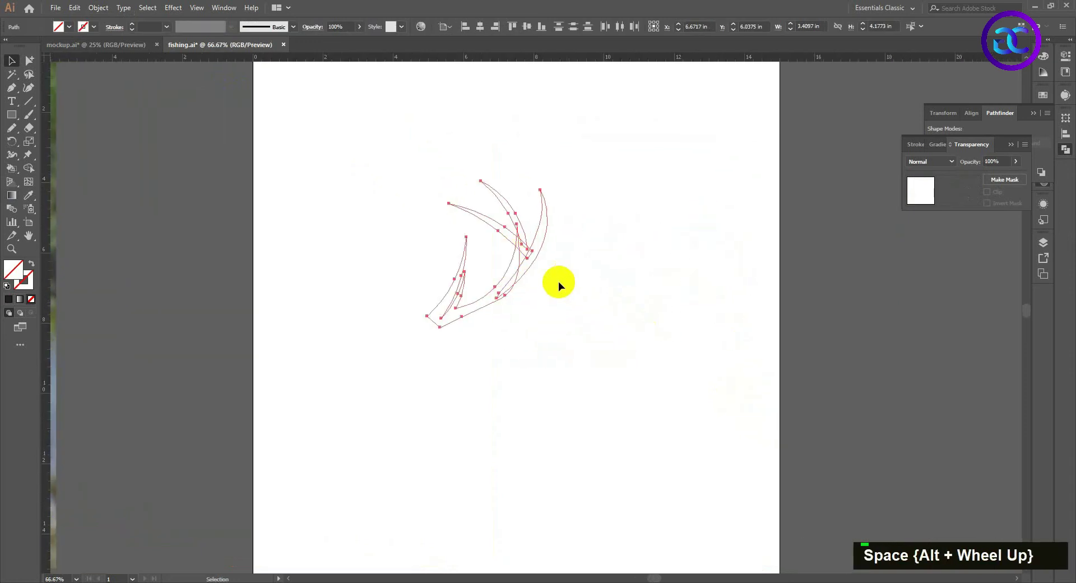
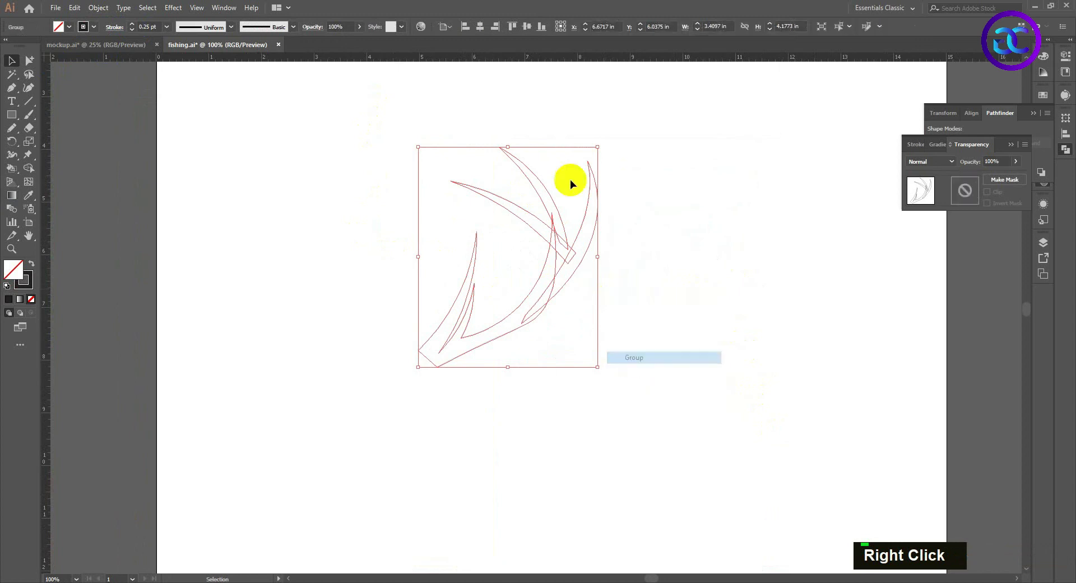
pyautogui.doubleClick(489, 32)
pyautogui.scroll(-3)
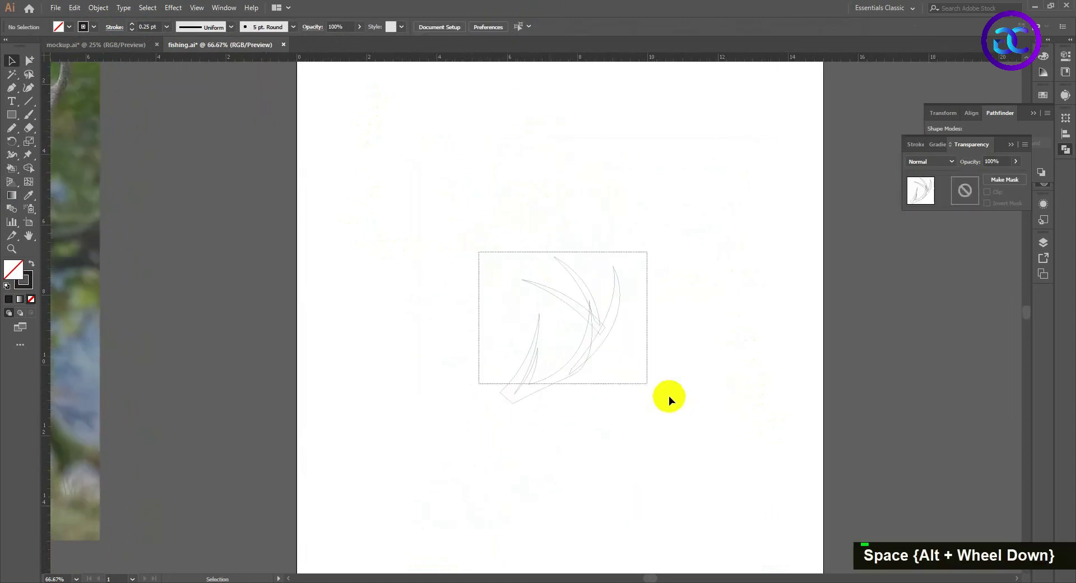
pyautogui.scroll(3)
pyautogui.rightClick(542, 317)
# Ungroup the antler shapes and merge the overlapping regions with the Shape Builder tool
pyautogui.doubleClick(700, 328)
pyautogui.scroll(3)
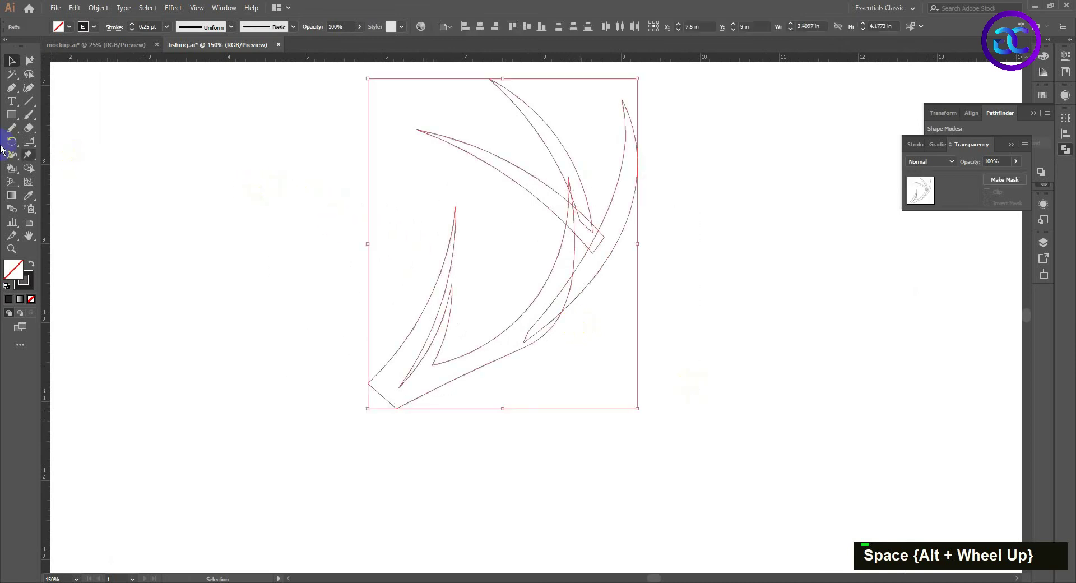
pyautogui.scroll(3)
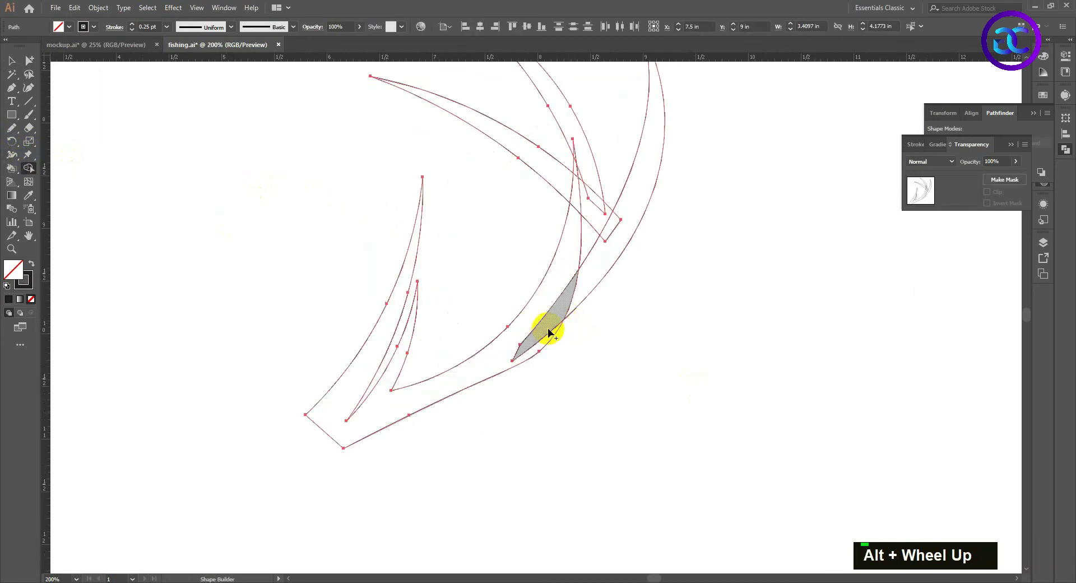
pyautogui.scroll(3)
pyautogui.scroll(3)
pyautogui.scroll(3)
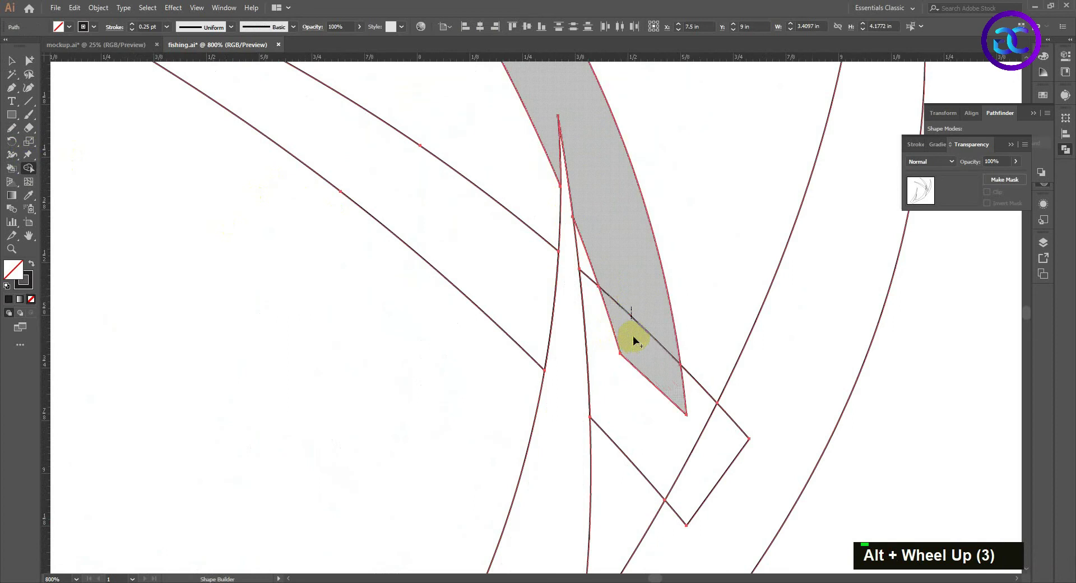
pyautogui.scroll(-3)
pyautogui.press('ctrl+z')
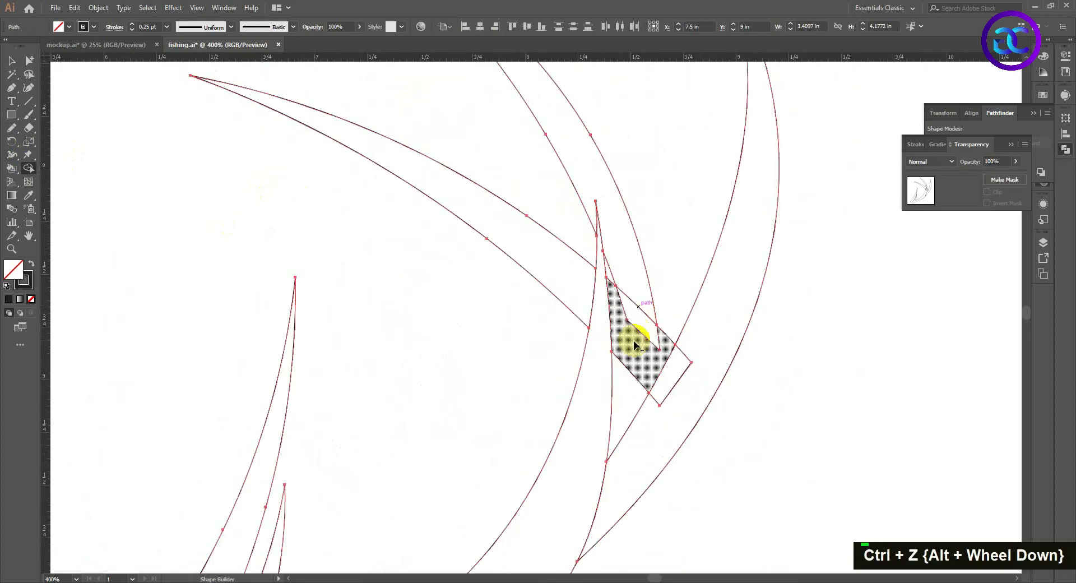
# Continue joining the crossing tine band and return from Outline to Preview view
pyautogui.scroll(-3)
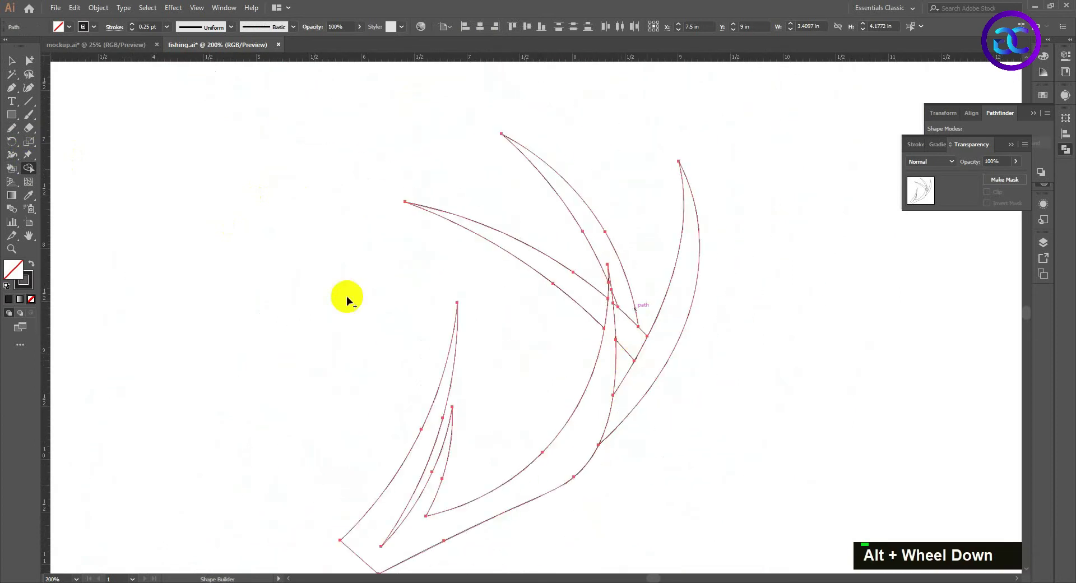
pyautogui.doubleClick(343, 211)
pyautogui.scroll(-3)
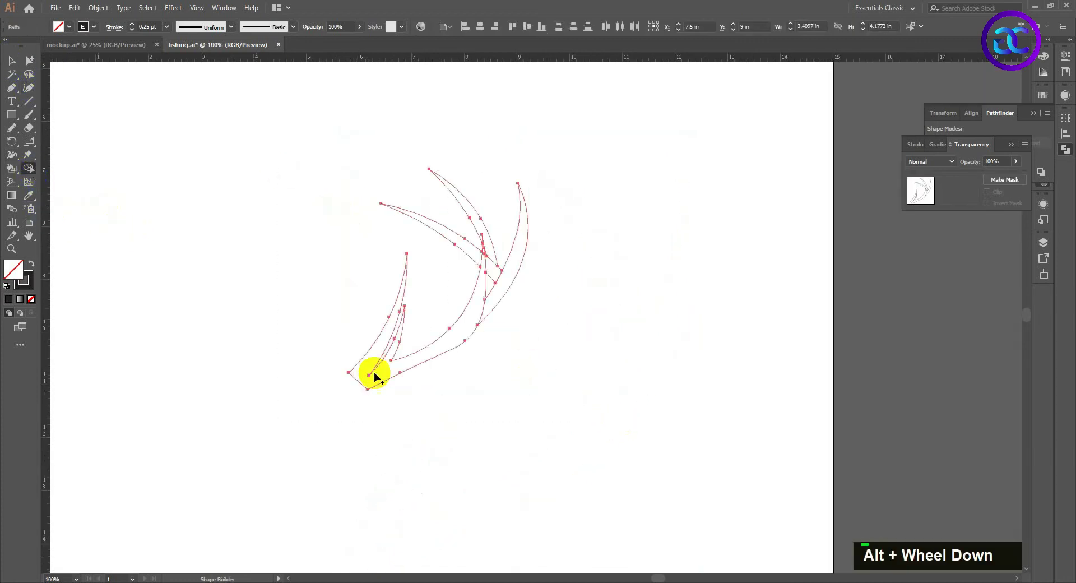
pyautogui.scroll(3)
pyautogui.scroll(3)
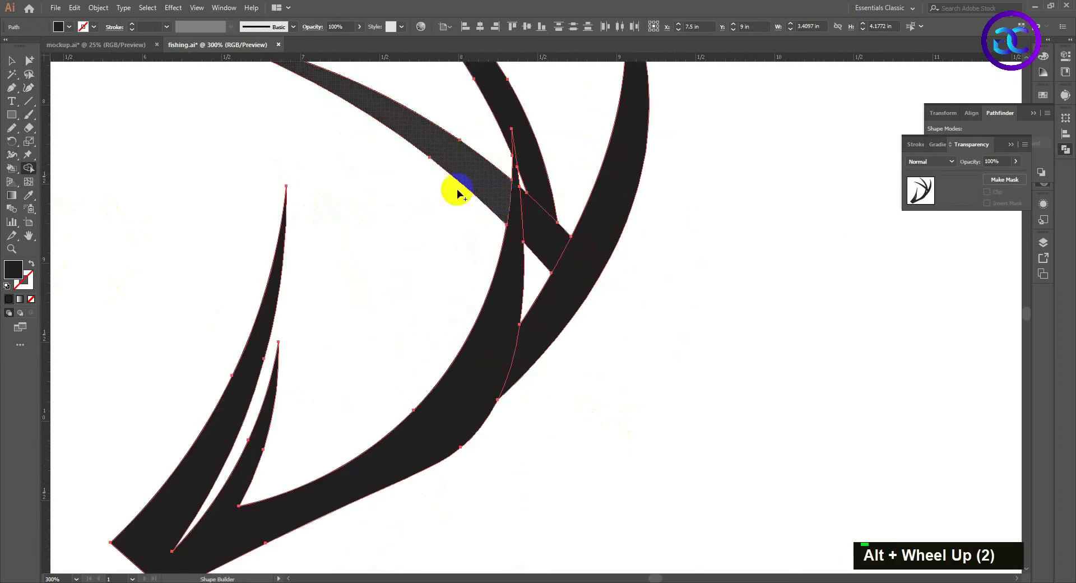
# Select all antler pieces including the lower branch and fill them solid black with no stroke
pyautogui.doubleClick(499, 261)
pyautogui.scroll(-3)
pyautogui.press('space')
pyautogui.scroll(3)
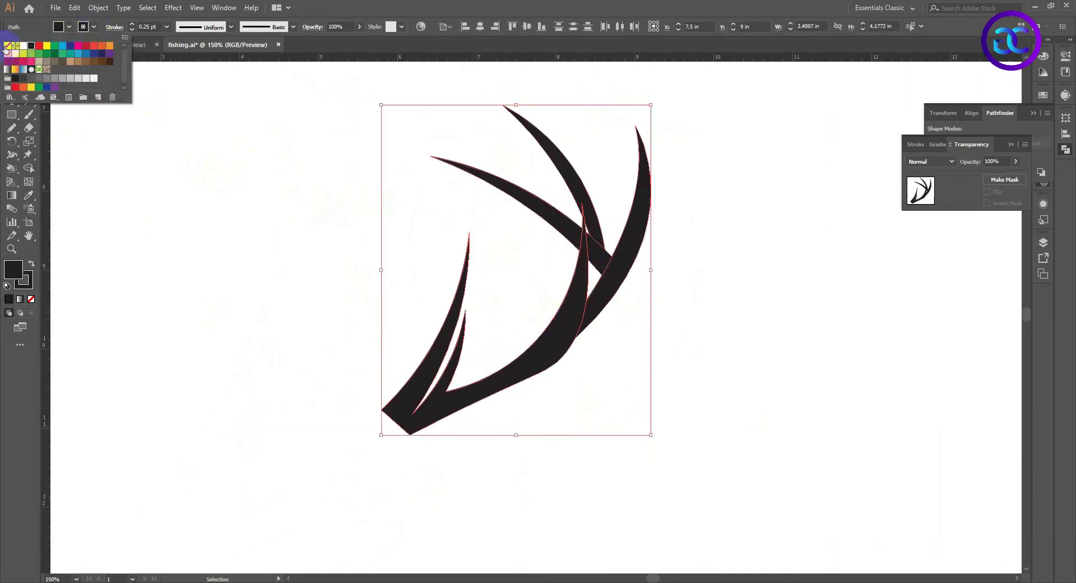
pyautogui.doubleClick(322, 240)
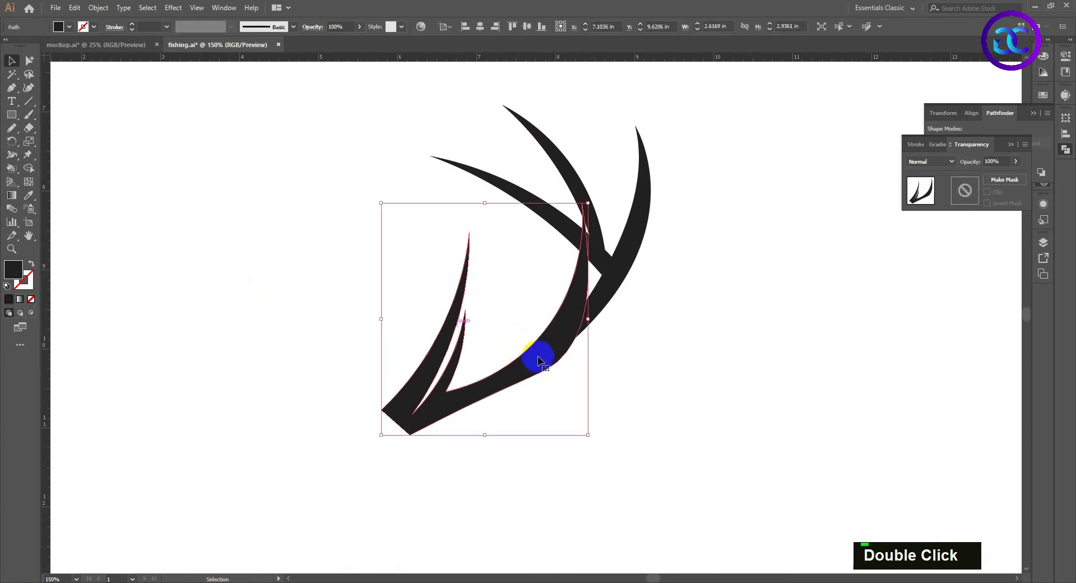
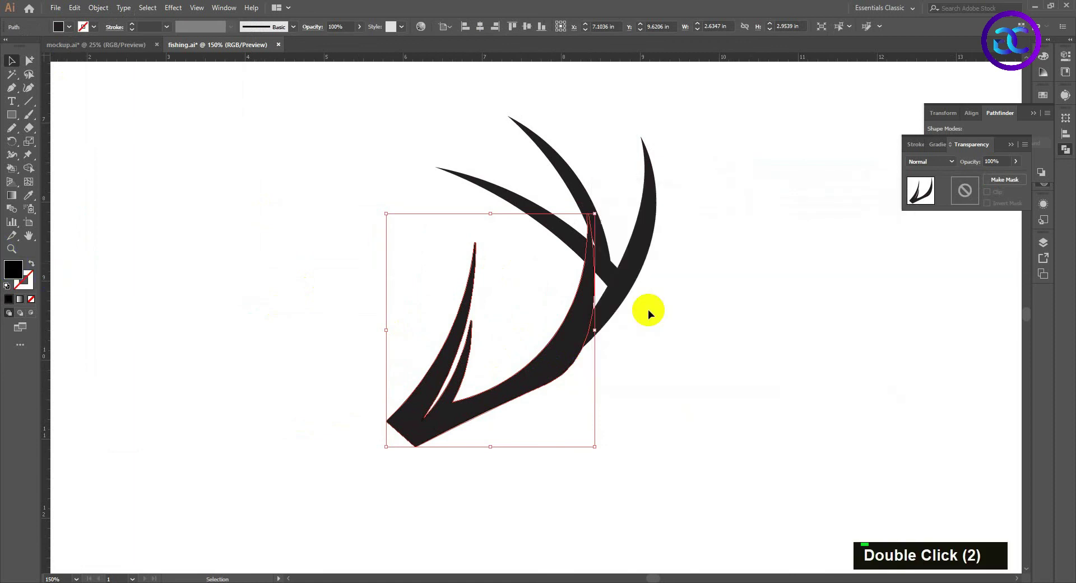
pyautogui.click(647, 309)
pyautogui.press('ctrl+x')
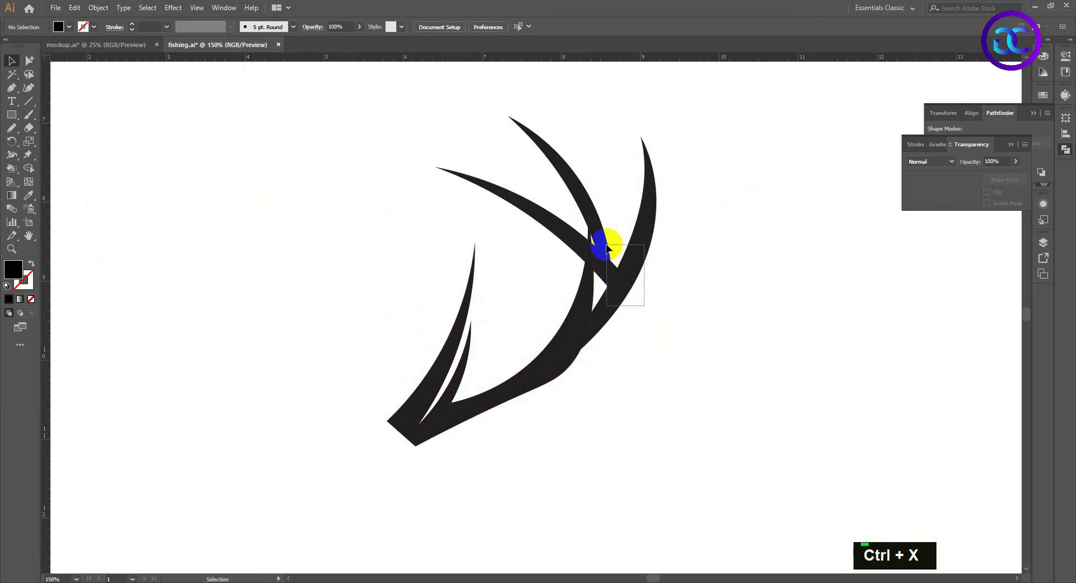
pyautogui.scroll(3)
pyautogui.click(582, 204)
pyautogui.rightClick(523, 221)
pyautogui.doubleClick(325, 275)
pyautogui.press('ctrl+z')
pyautogui.doubleClick(996, 198)
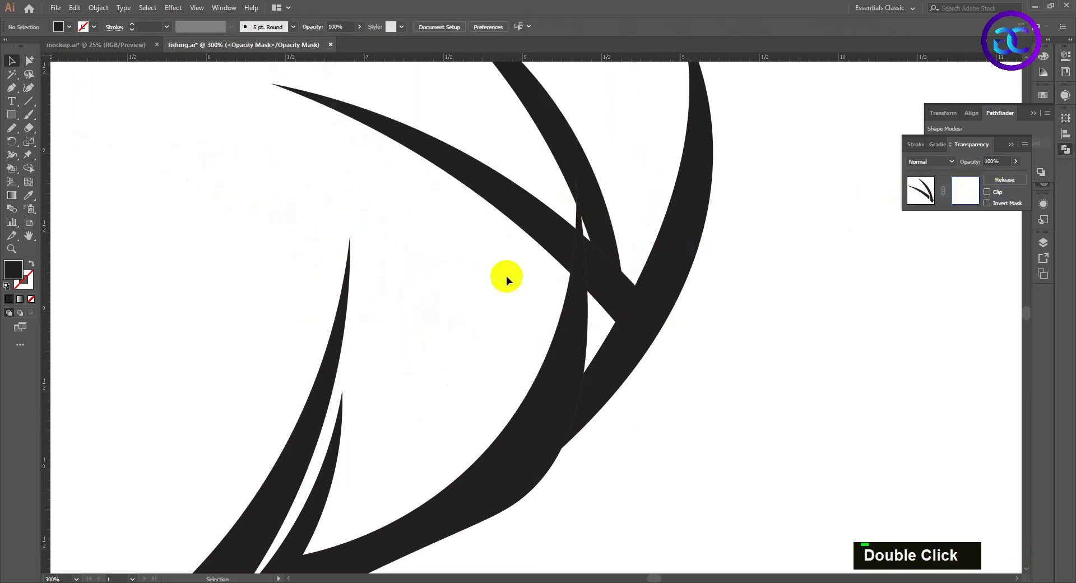
pyautogui.press('ctrl+f')
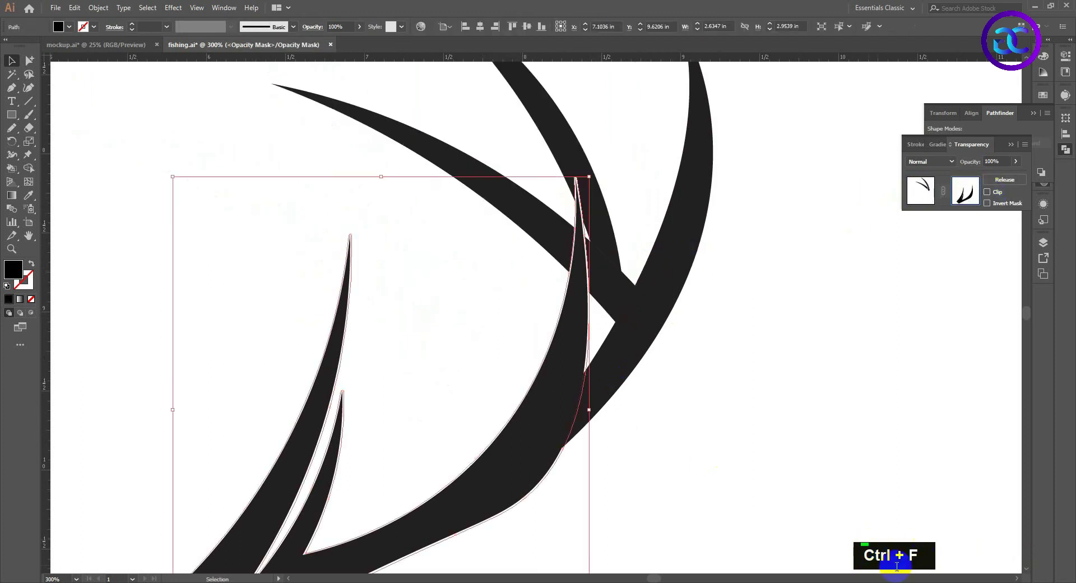
pyautogui.scroll(-3)
pyautogui.scroll(-3)
pyautogui.press('space')
pyautogui.doubleClick(766, 457)
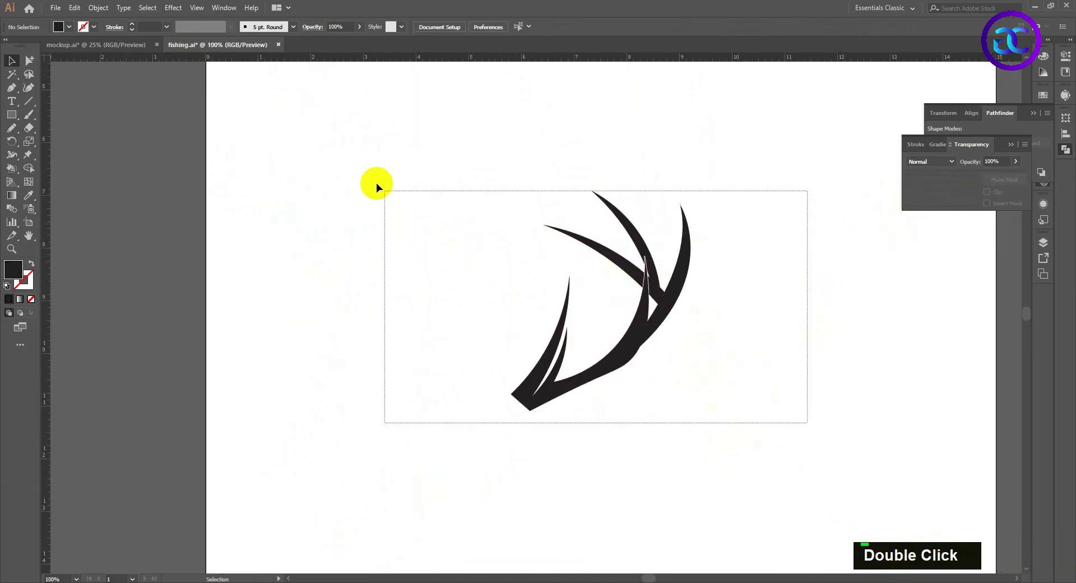
# Draw a small curved prong on the lower inner branch with the Pen tool and close it onto the branch
pyautogui.scroll(3)
pyautogui.scroll(-3)
pyautogui.scroll(-3)
pyautogui.scroll(3)
pyautogui.press('space')
pyautogui.doubleClick(627, 344)
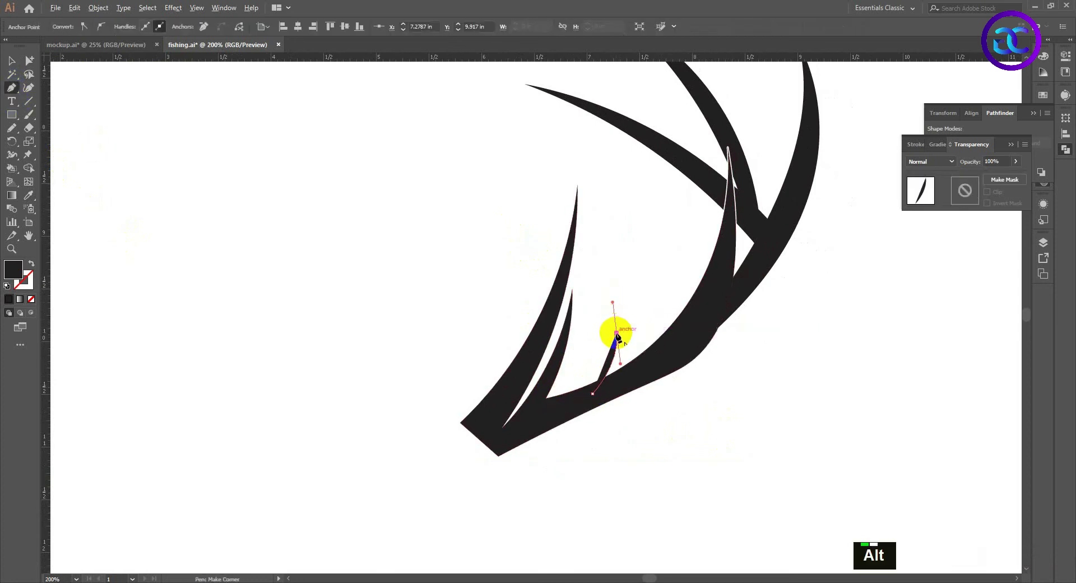
pyautogui.click(620, 336)
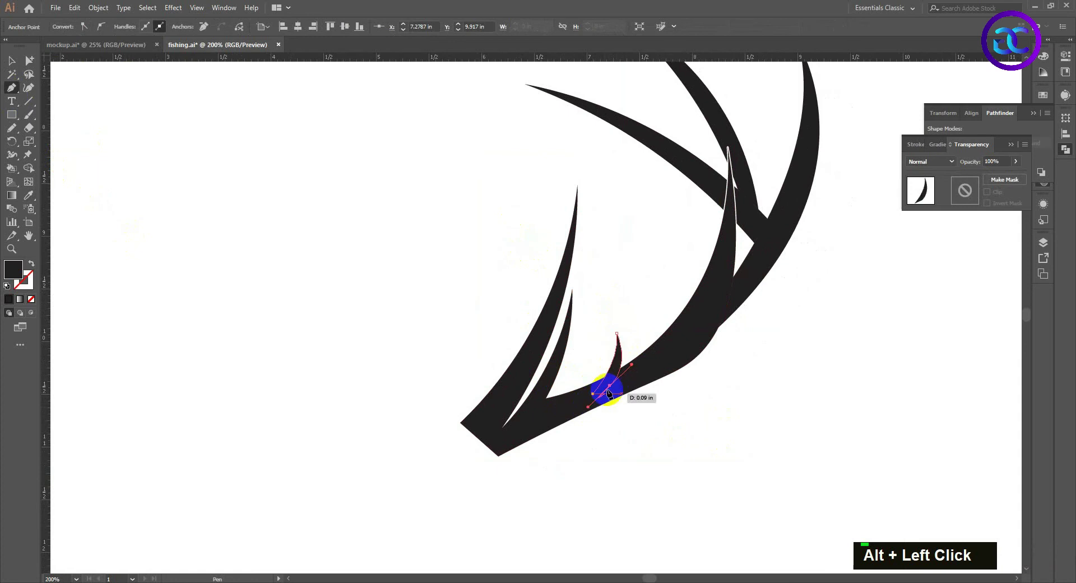
pyautogui.scroll(3)
pyautogui.click(614, 389)
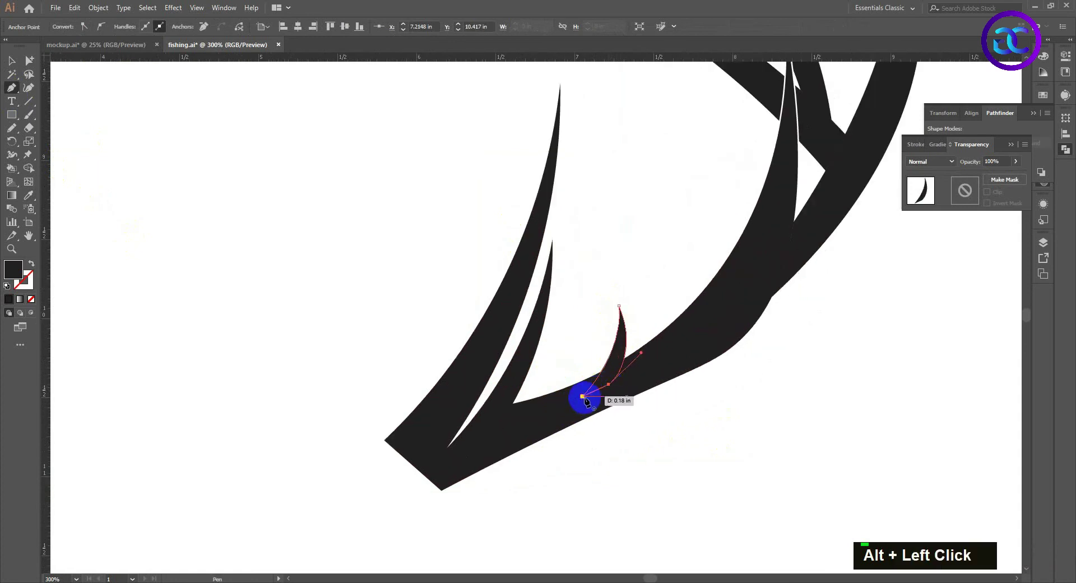
# Finish drawing, return to the Selection tool and group the antler pieces
pyautogui.doubleClick(163, 204)
pyautogui.scroll(-3)
pyautogui.press('space')
pyautogui.scroll(-3)
pyautogui.press('space')
pyautogui.scroll(-3)
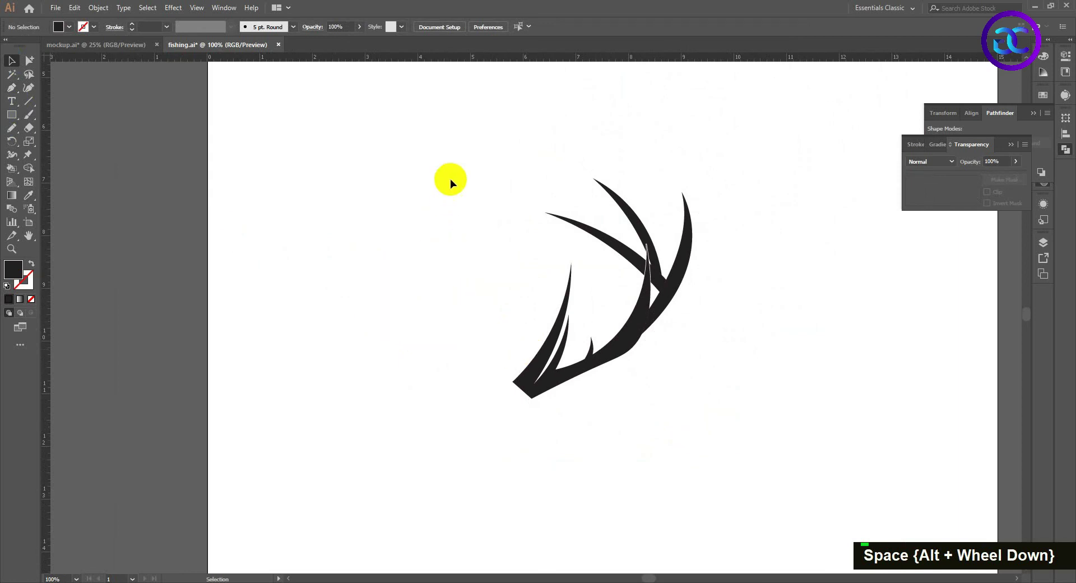
# Reflect the antler vertically as a copy and drag the copy left to form a facing pair
pyautogui.rightClick(643, 281)
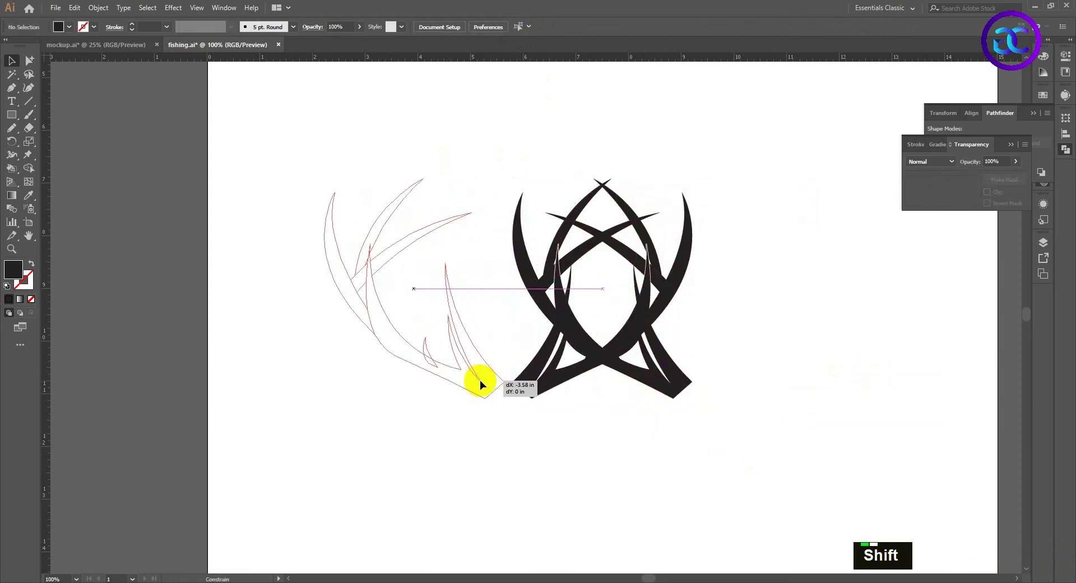
pyautogui.scroll(-3)
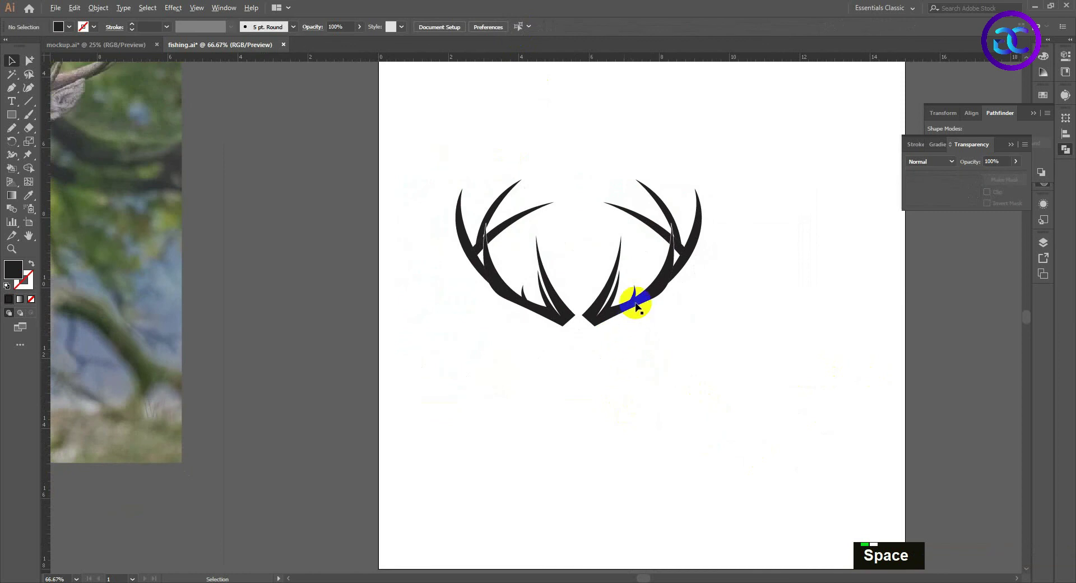
pyautogui.scroll(3)
pyautogui.scroll(3)
pyautogui.scroll(-3)
pyautogui.press('space')
pyautogui.scroll(-3)
# Select both antlers, group them together and deselect the pair
pyautogui.press('space')
pyautogui.press('space')
pyautogui.rightClick(579, 331)
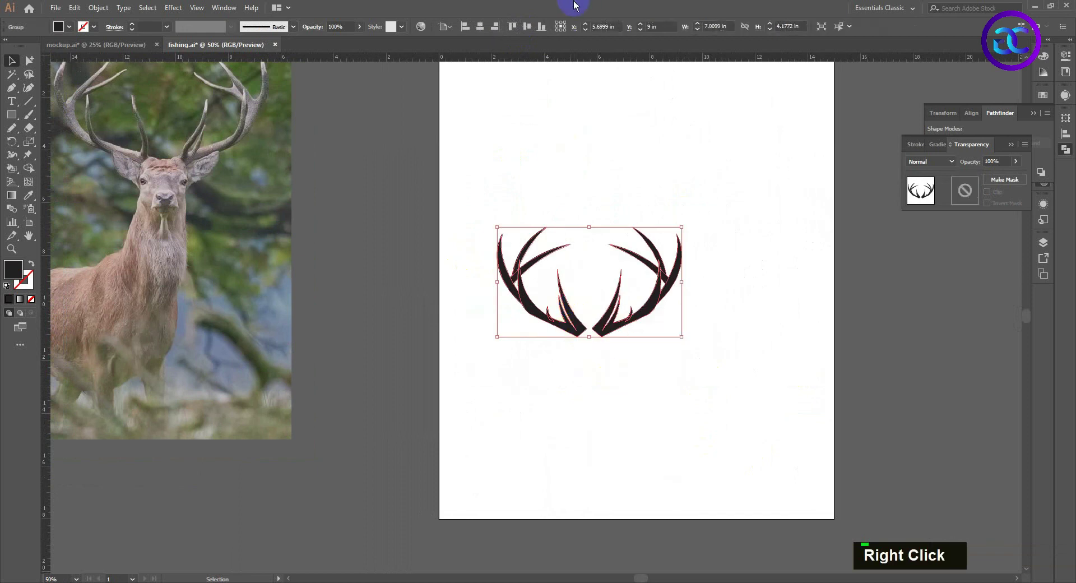
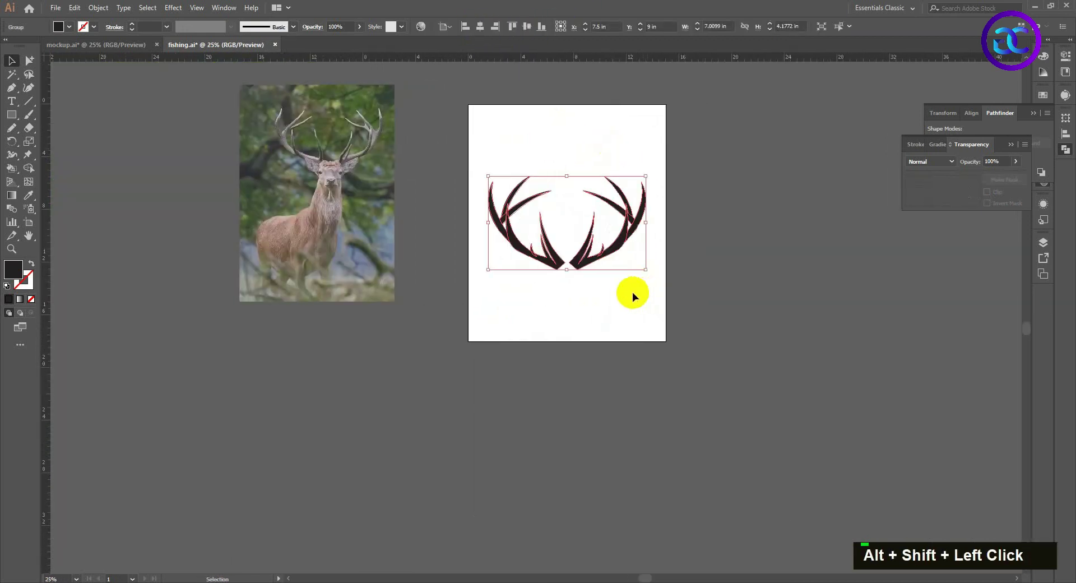
pyautogui.press('space')
pyautogui.scroll(3)
pyautogui.scroll(3)
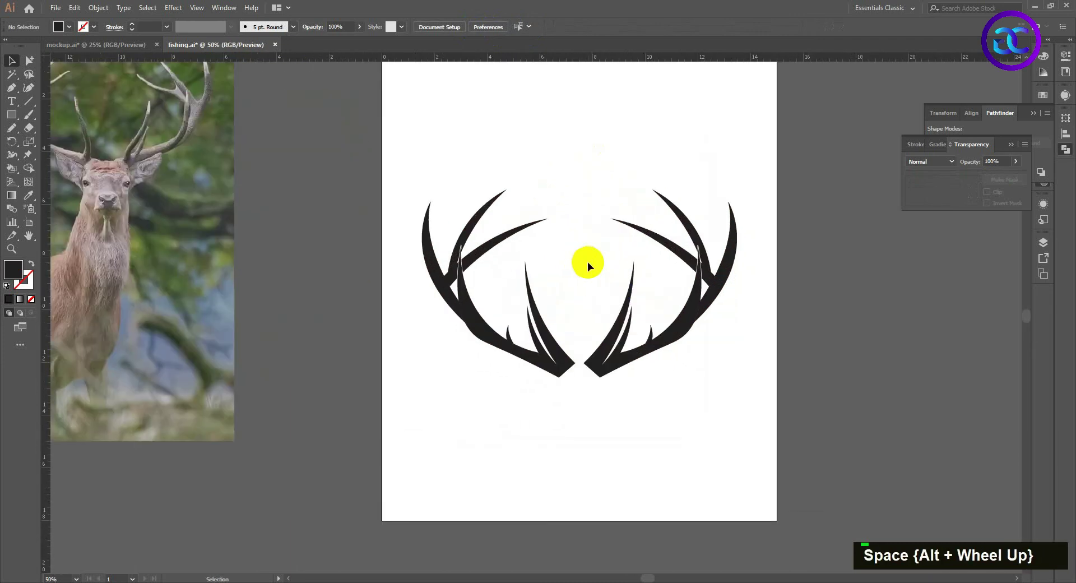
# Fill an artboard-sized rectangle with the purple radial gradient and send it behind the antlers
pyautogui.scroll(-3)
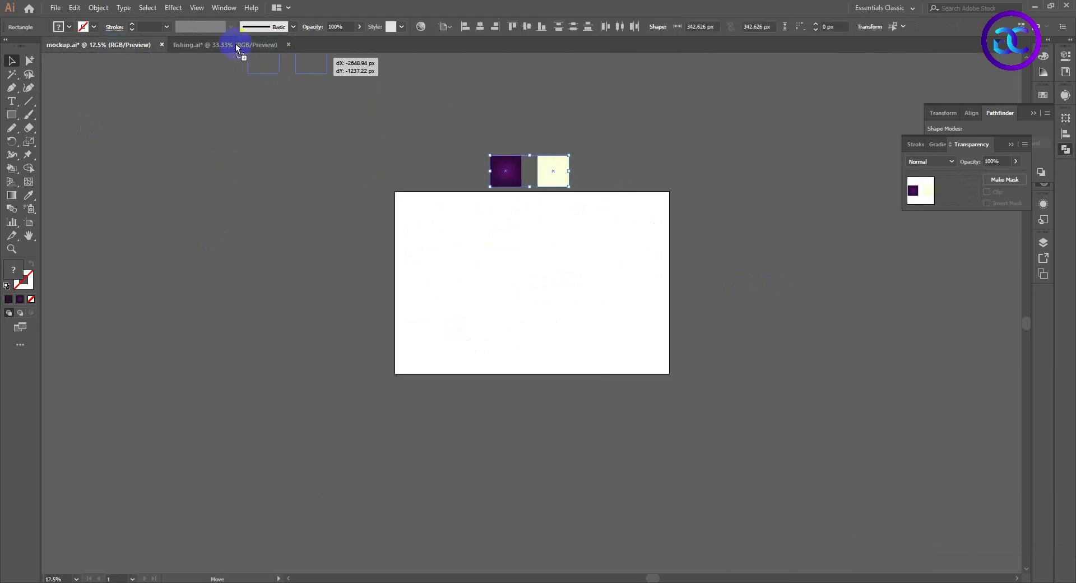
pyautogui.rightClick(58, 121)
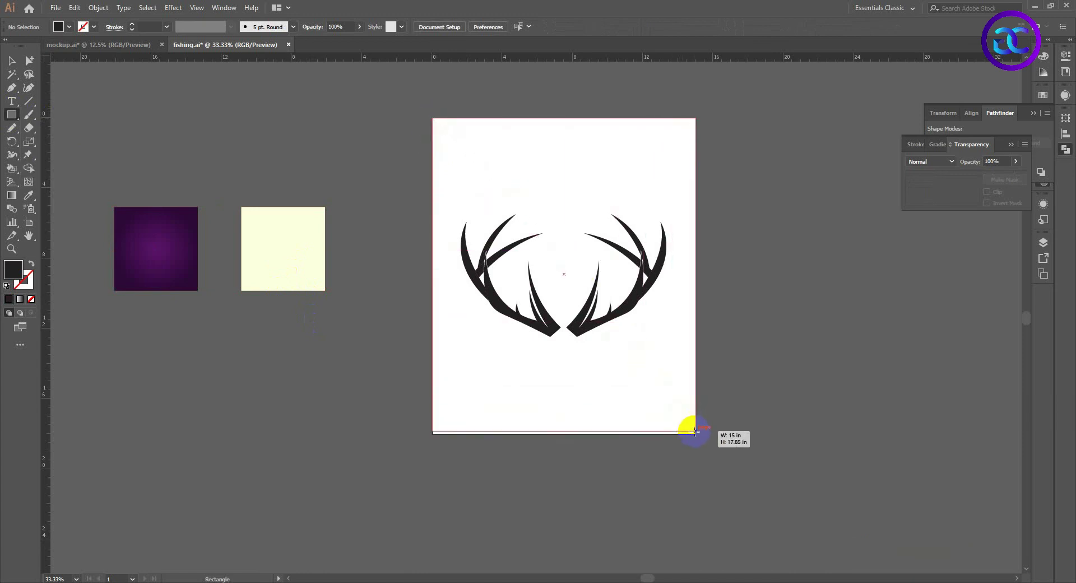
pyautogui.doubleClick(477, 181)
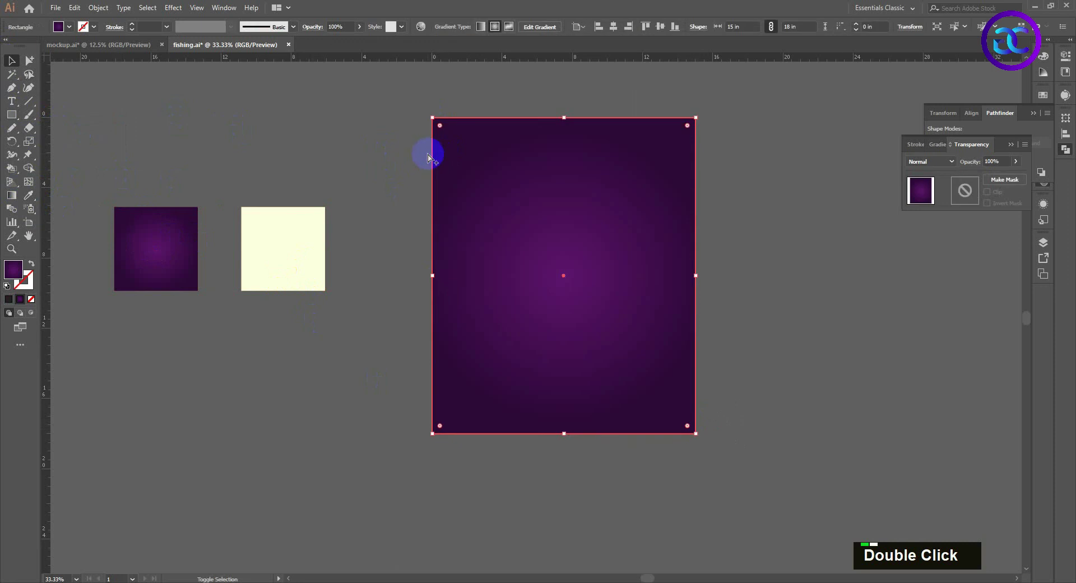
pyautogui.press('ctrl+shift+[')
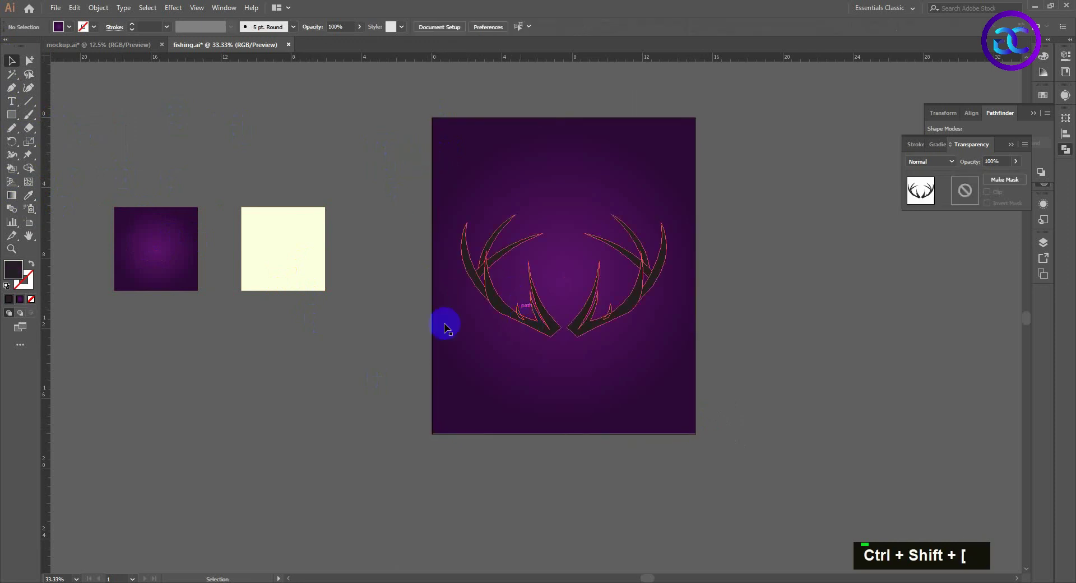
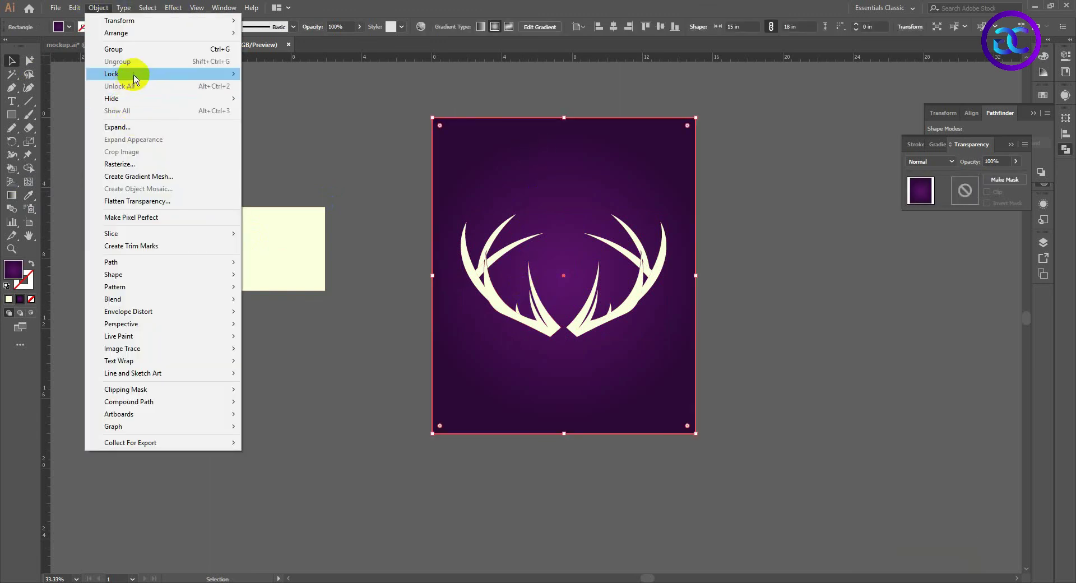
# Lock the purple background rectangle and centre the cream antler pair horizontally over it
pyautogui.doubleClick(469, 238)
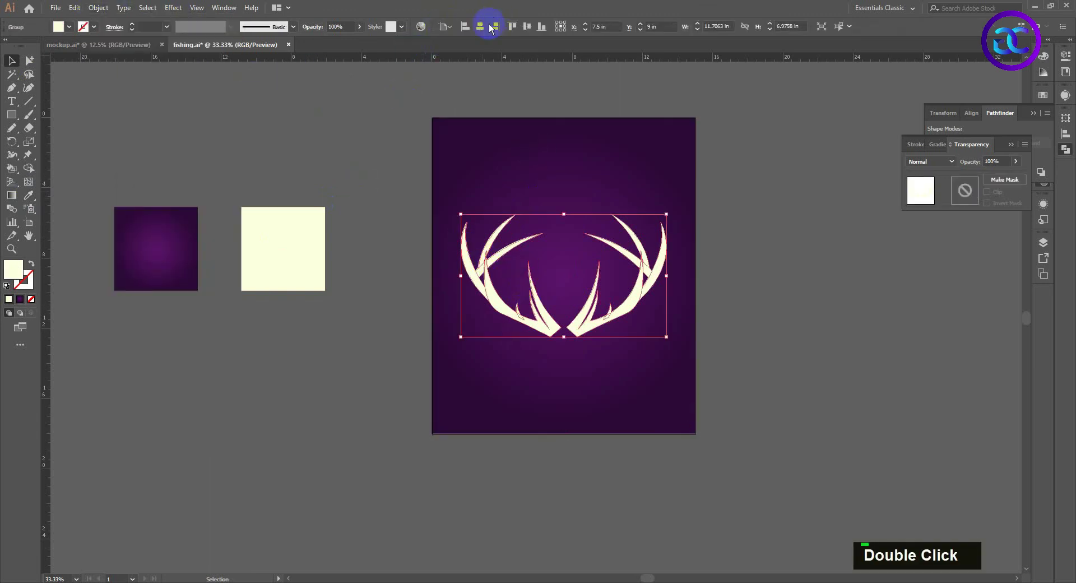
pyautogui.scroll(3)
pyautogui.press('space')
pyautogui.press('space')
pyautogui.scroll(-3)
pyautogui.scroll(-3)
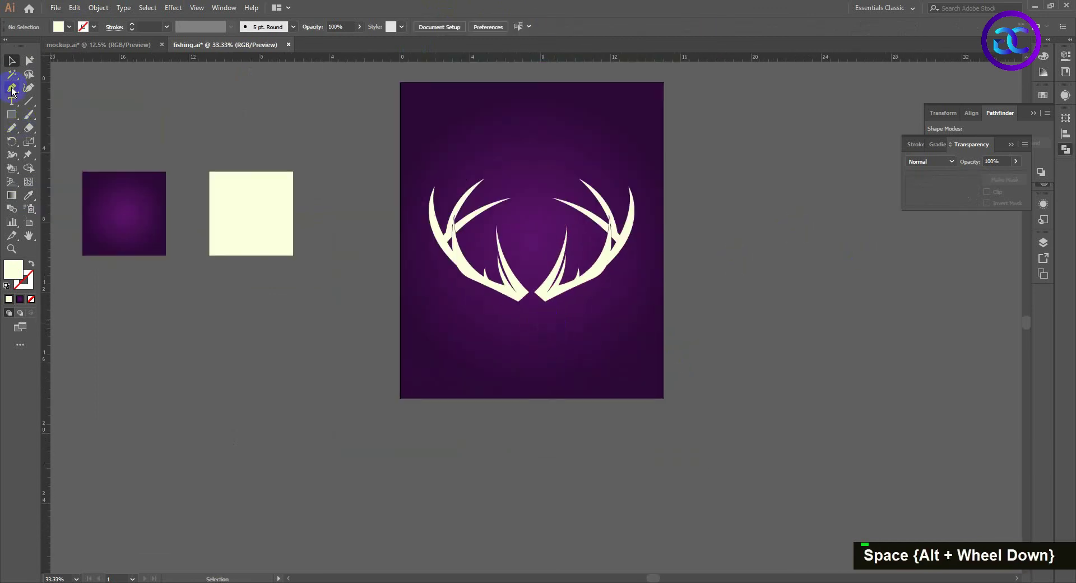
# Draw a pointed cream V shape with the Pen tool bridging the two antler bases
pyautogui.scroll(3)
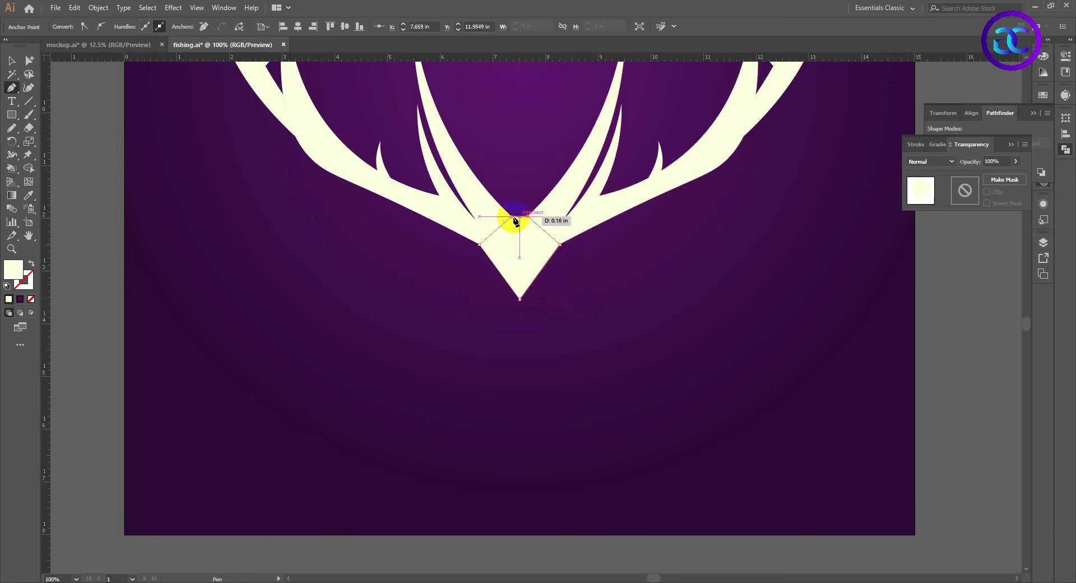
pyautogui.doubleClick(184, 180)
pyautogui.scroll(-3)
pyautogui.press('space')
pyautogui.doubleClick(711, 275)
# Group the antlers with the V point and align the whole logo to the artboard centre
pyautogui.press('space')
pyautogui.press('space')
pyautogui.scroll(3)
pyautogui.press('space')
pyautogui.scroll(-3)
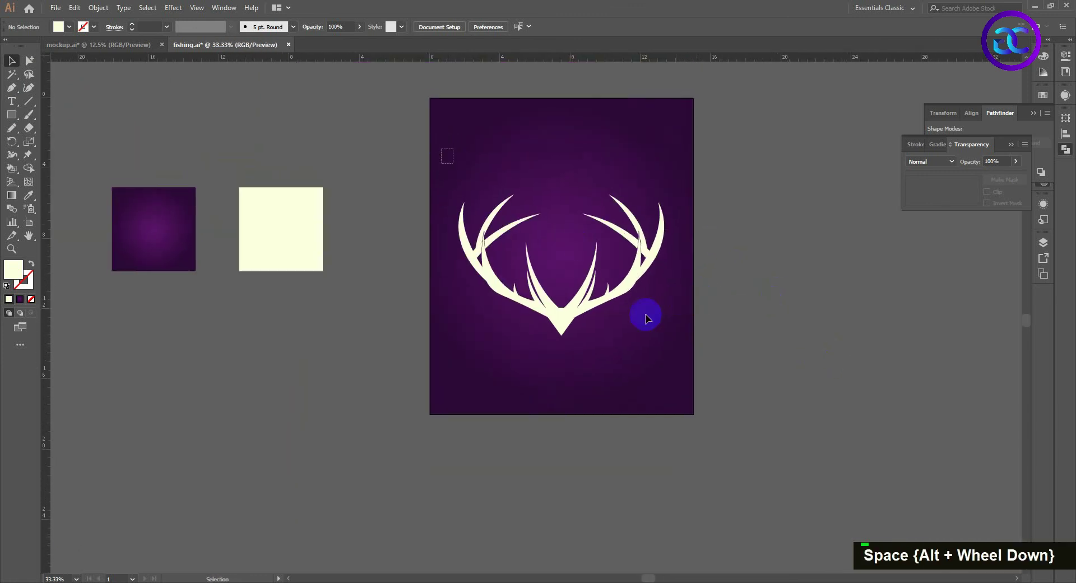